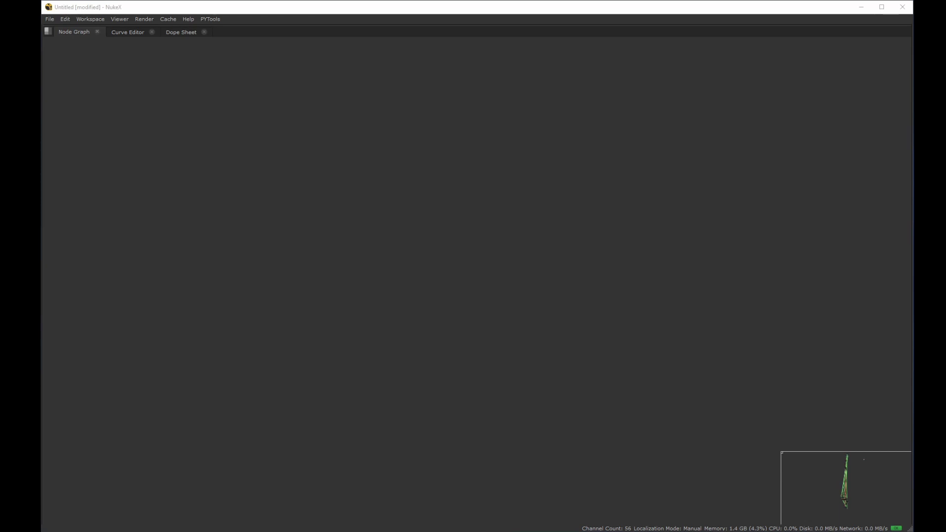
# - Sketch the diagram of footage, mask and input pipes feeding into a merge
pyautogui.click(132, 176)
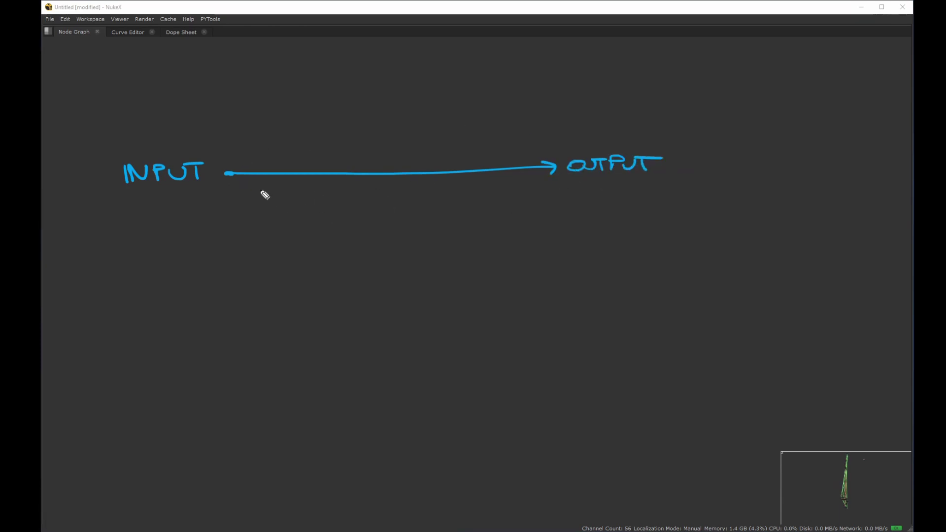
pyautogui.click(262, 208)
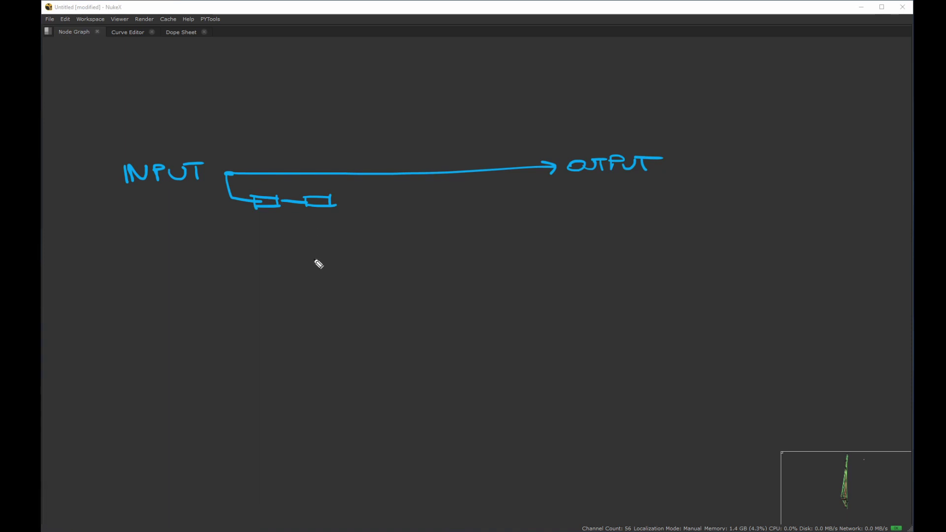
pyautogui.doubleClick(318, 266)
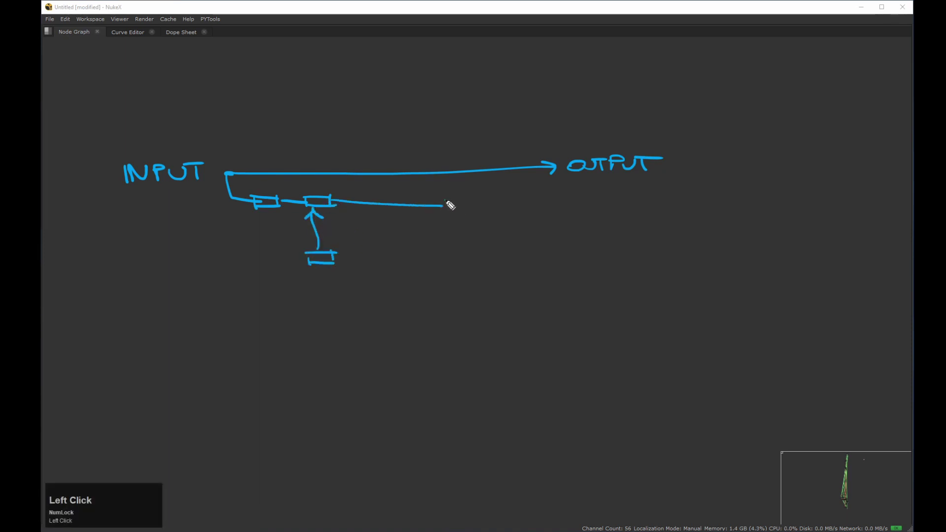
pyautogui.click(462, 208)
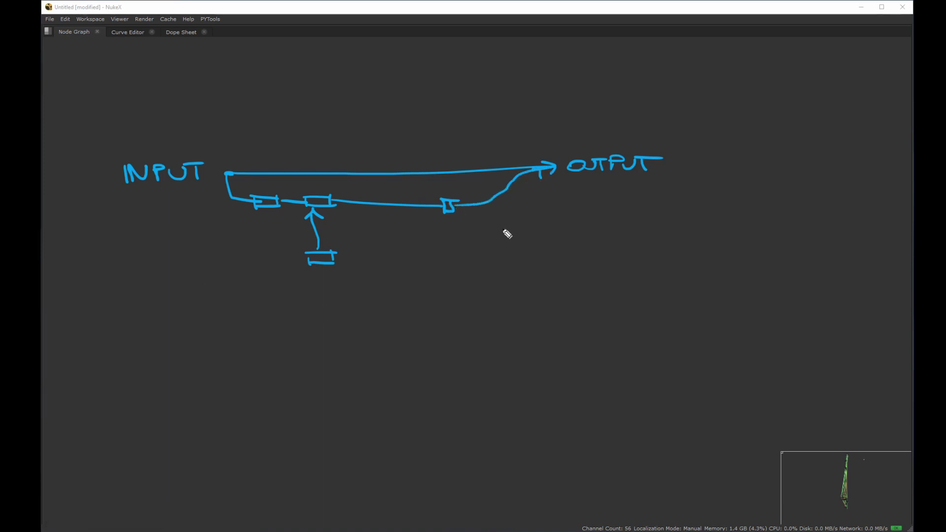
pyautogui.click(266, 92)
pyautogui.click(266, 99)
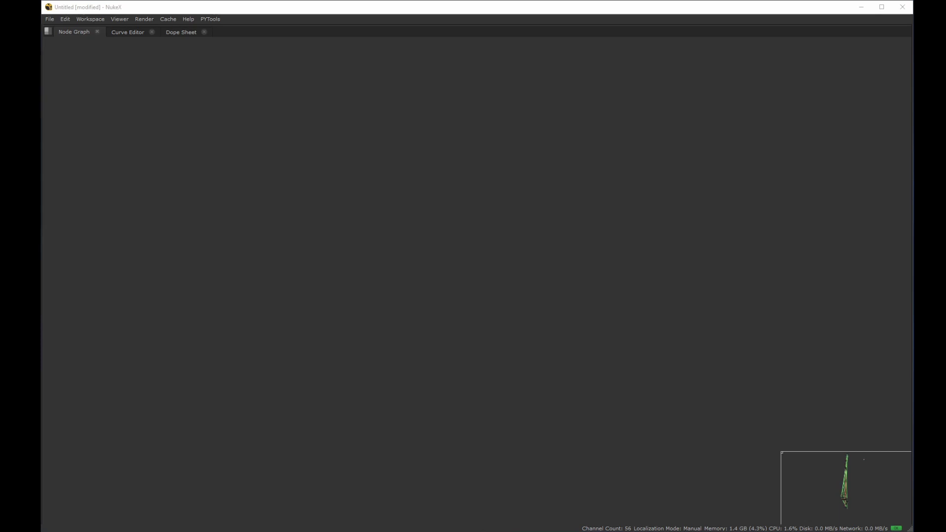
pyautogui.click(416, 74)
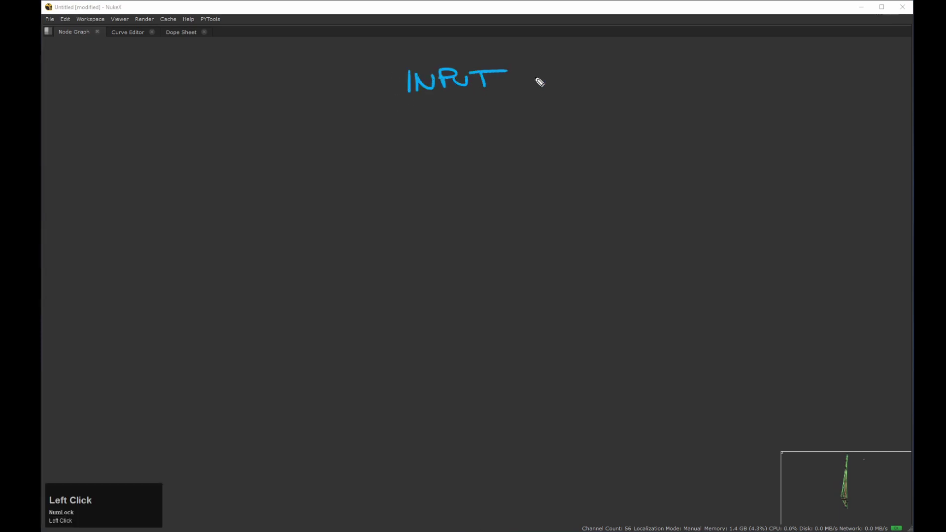
pyautogui.click(434, 384)
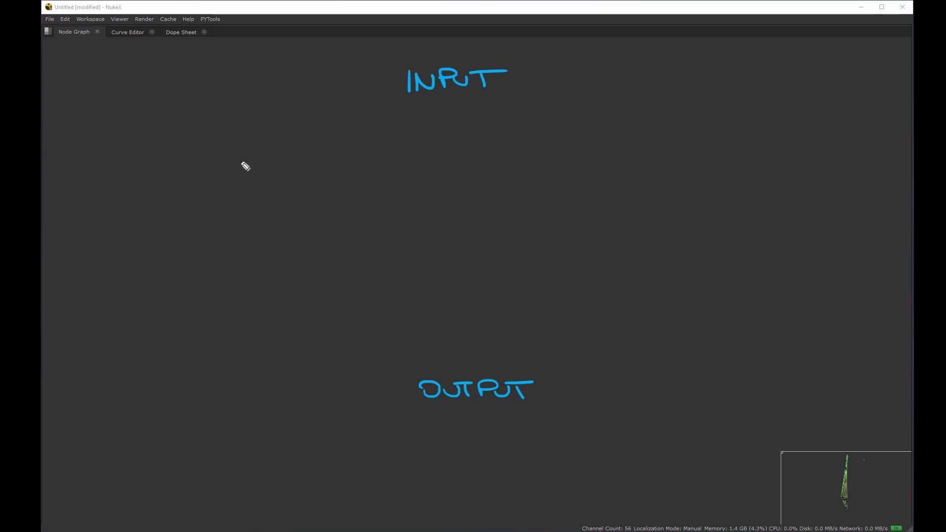
# - Switch to the script showing a single Merge1 (over) node with its A input drawn to a dot
pyautogui.click(245, 162)
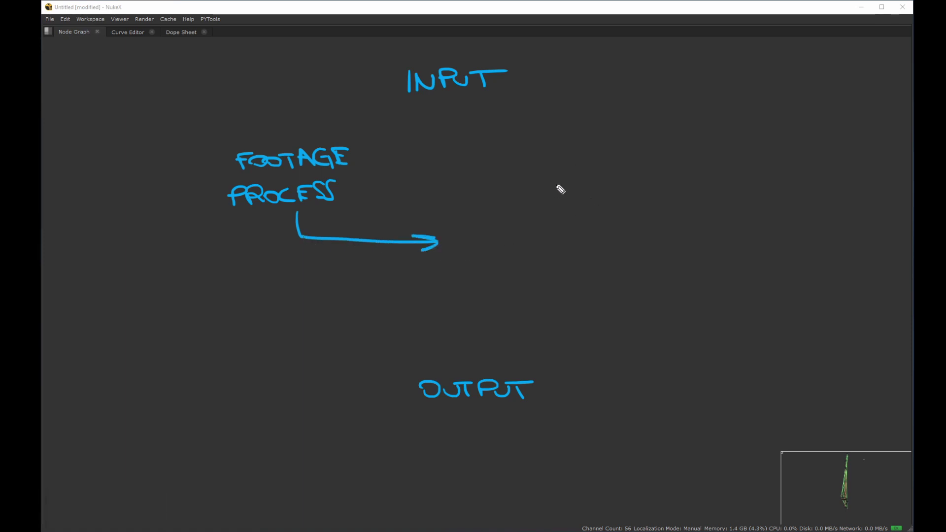
pyautogui.click(576, 153)
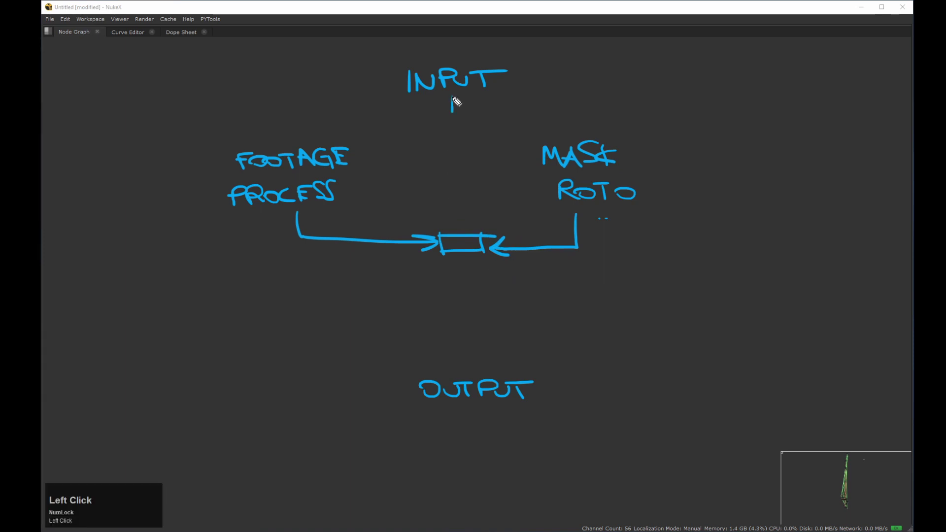
pyautogui.click(457, 222)
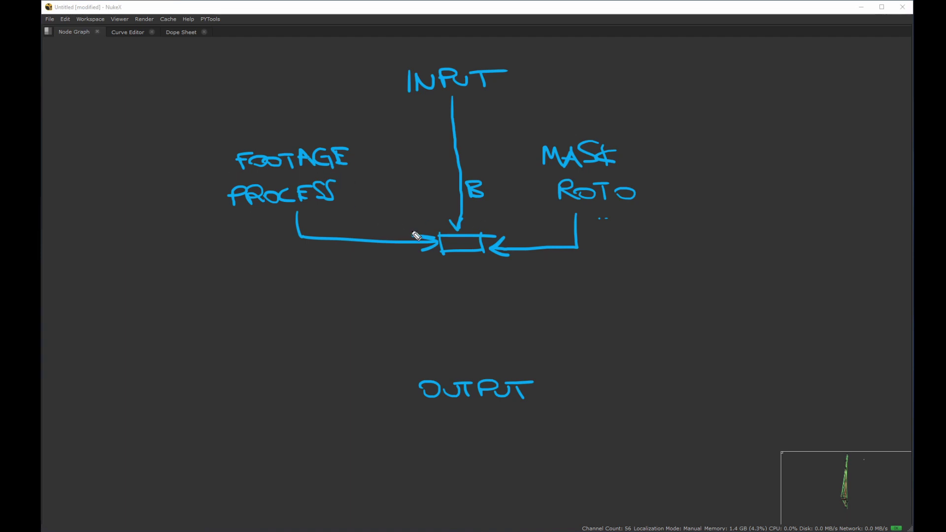
pyautogui.click(401, 212)
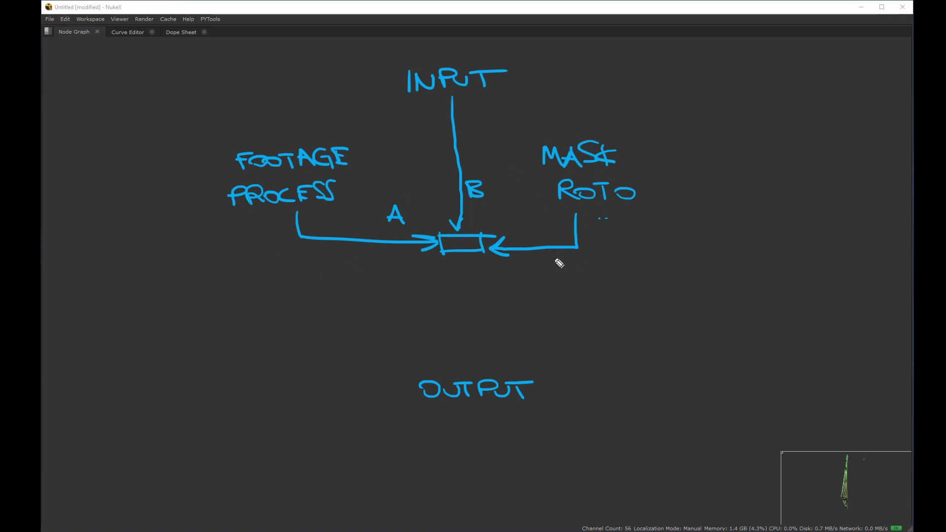
pyautogui.click(471, 289)
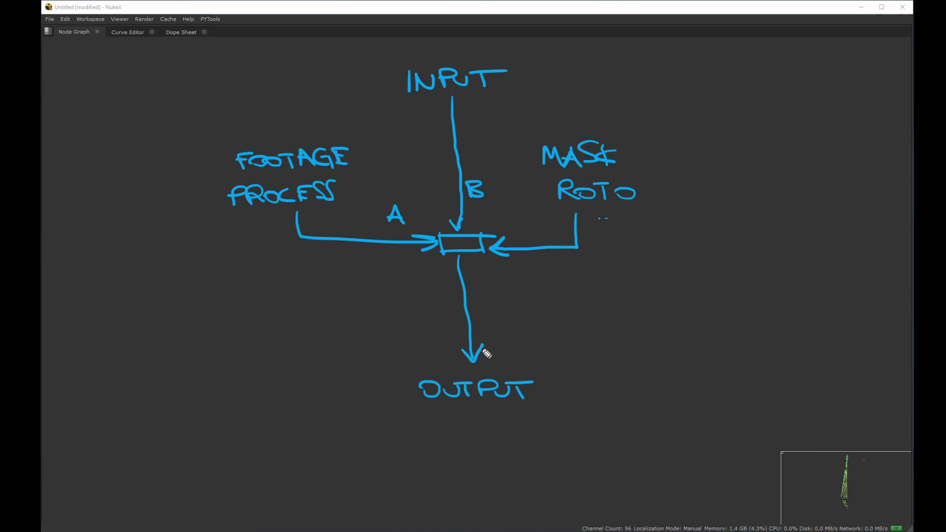
pyautogui.click(464, 216)
# - Connect dots into the Merge node's A and B inputs
pyautogui.press('m')
pyautogui.moveTo(469, 212); pyautogui.dragTo(409, 230)
pyautogui.moveTo(458, 215); pyautogui.dragTo(392, 238)
pyautogui.moveTo(388, 237); pyautogui.dragTo(474, 206)
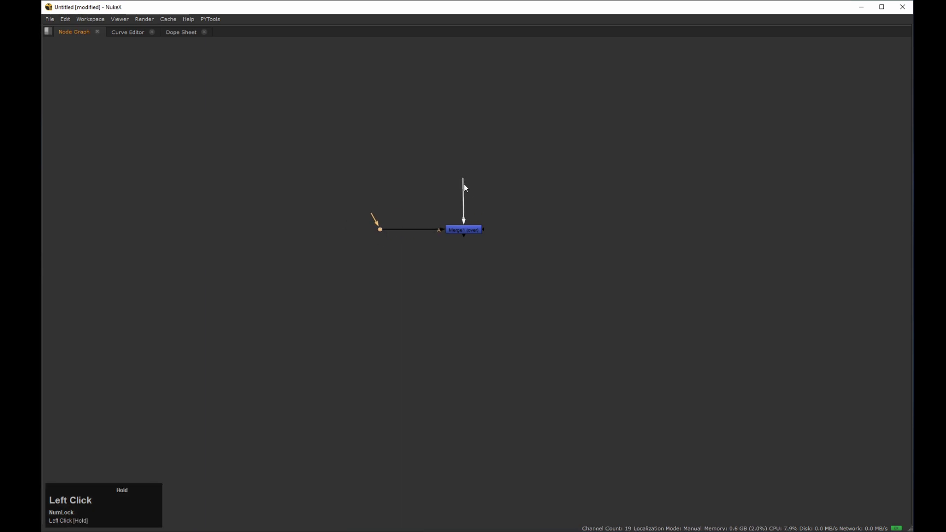
pyautogui.moveTo(480, 213); pyautogui.dragTo(530, 224)
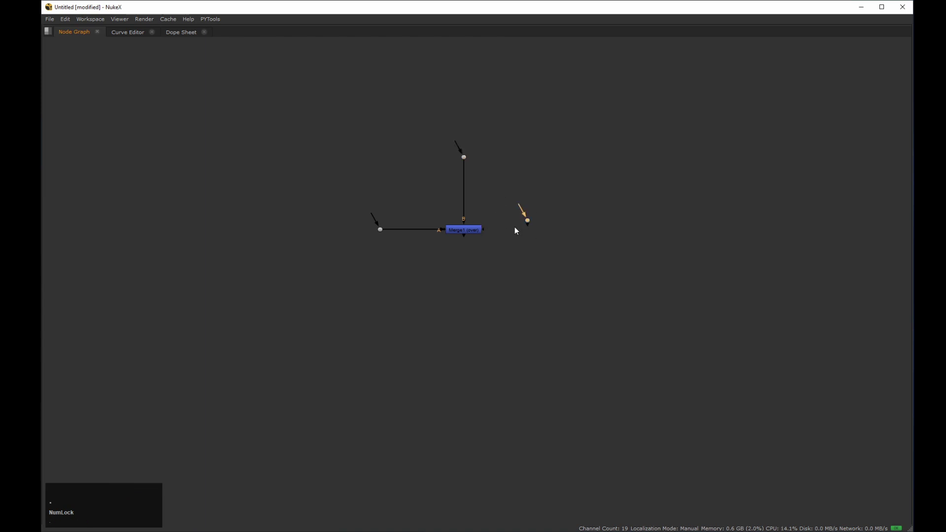
# - Add a dot on the Merge node's mask input and draw out its output, then clear the graph
pyautogui.moveTo(489, 233); pyautogui.dragTo(465, 240)
pyautogui.moveTo(466, 239); pyautogui.dragTo(472, 296)
pyautogui.press('.')
pyautogui.moveTo(466, 240); pyautogui.dragTo(478, 310)
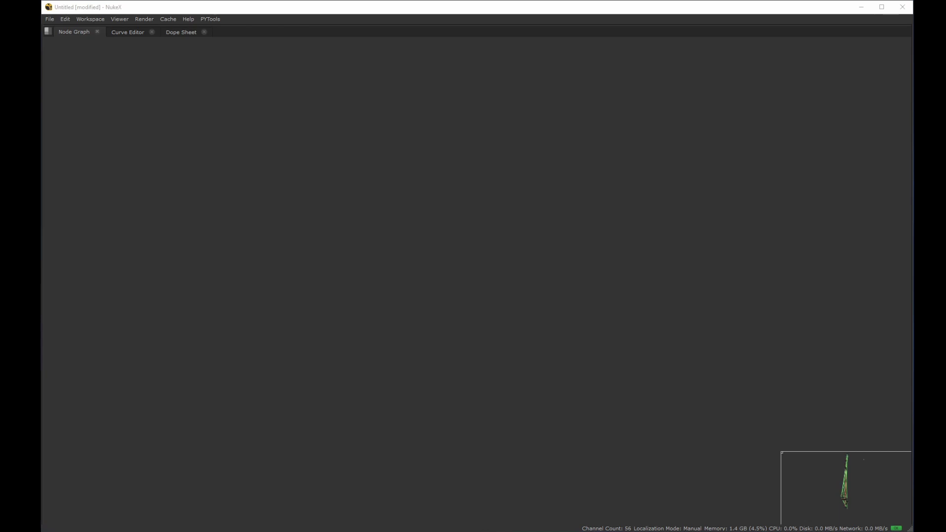
pyautogui.click(424, 74)
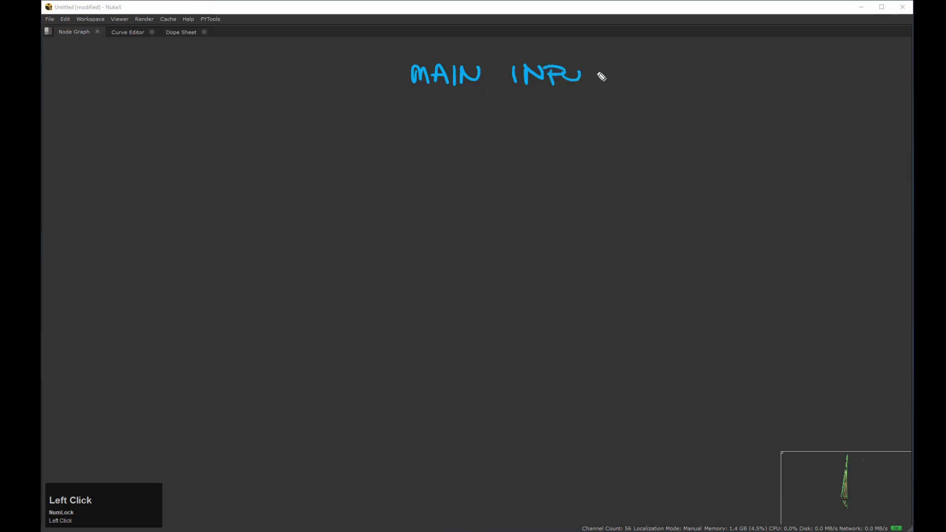
pyautogui.click(419, 448)
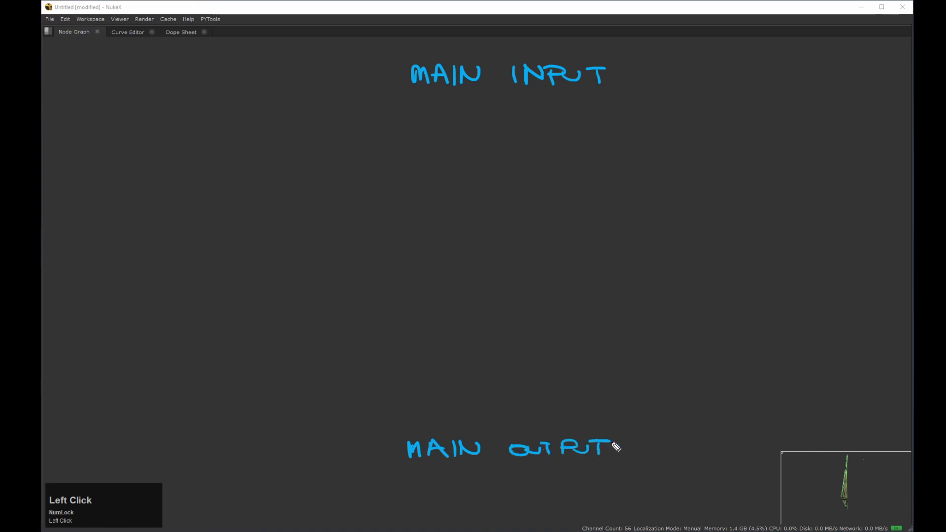
pyautogui.click(493, 93)
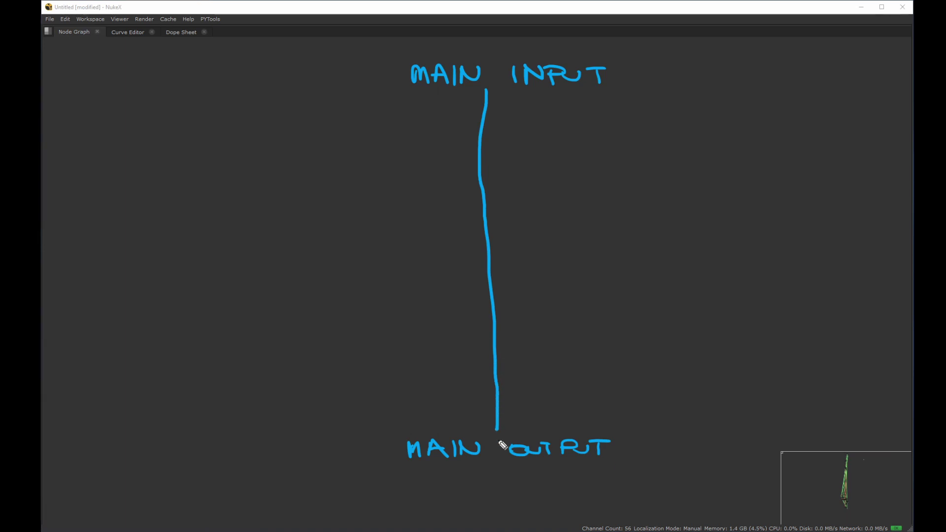
pyautogui.click(497, 425)
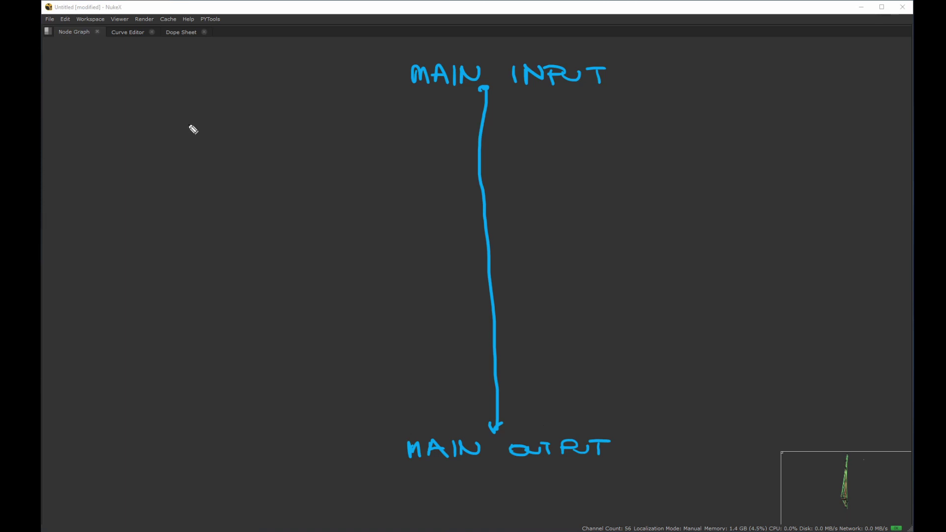
pyautogui.click(276, 172)
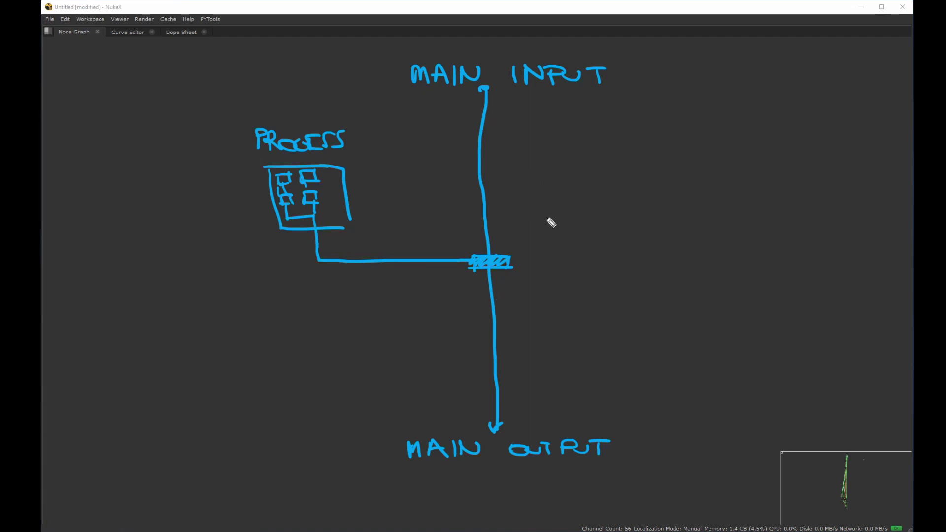
pyautogui.click(547, 225)
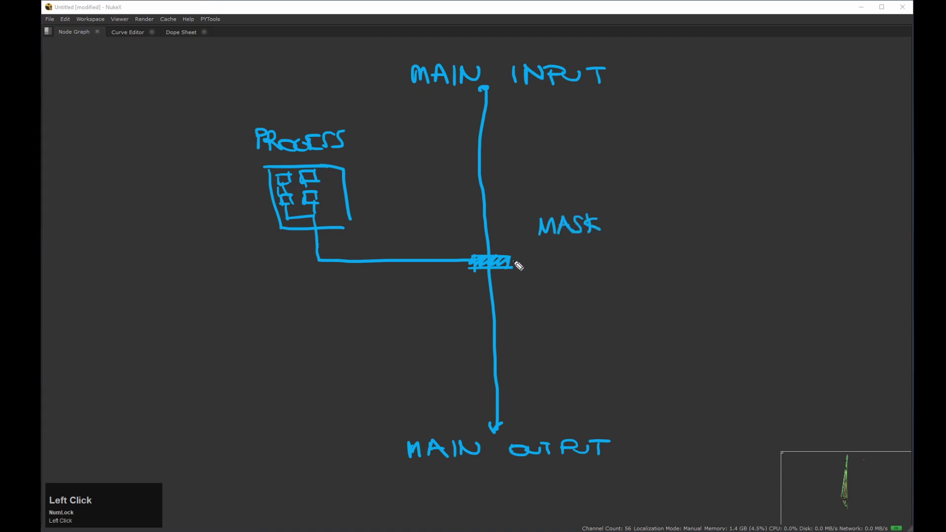
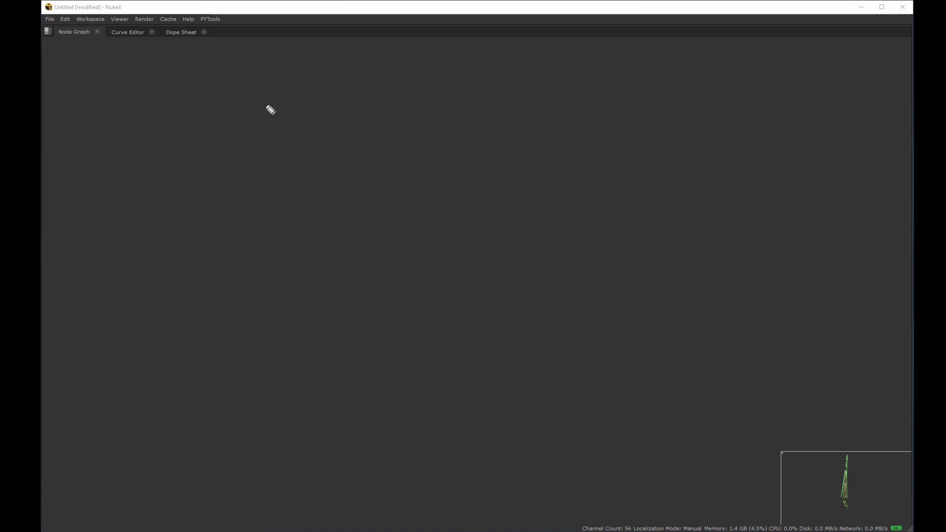
pyautogui.click(273, 115)
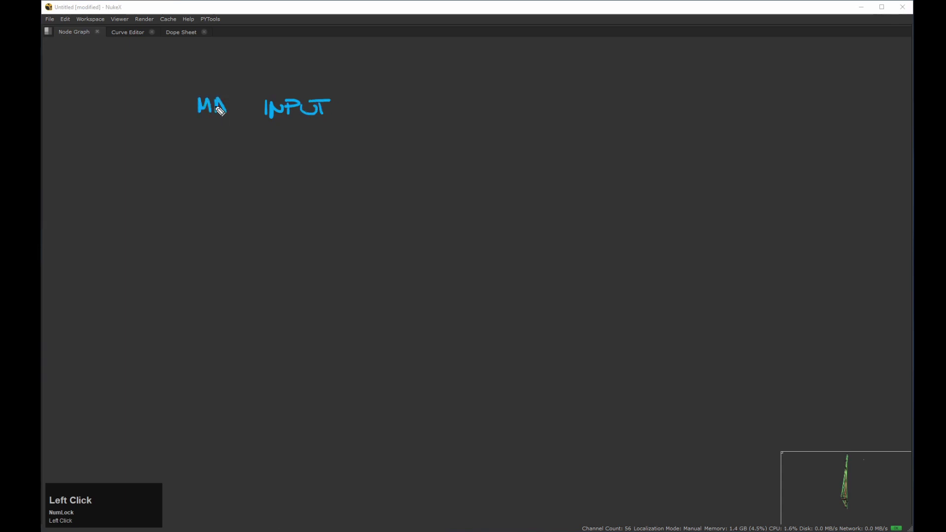
pyautogui.click(676, 365)
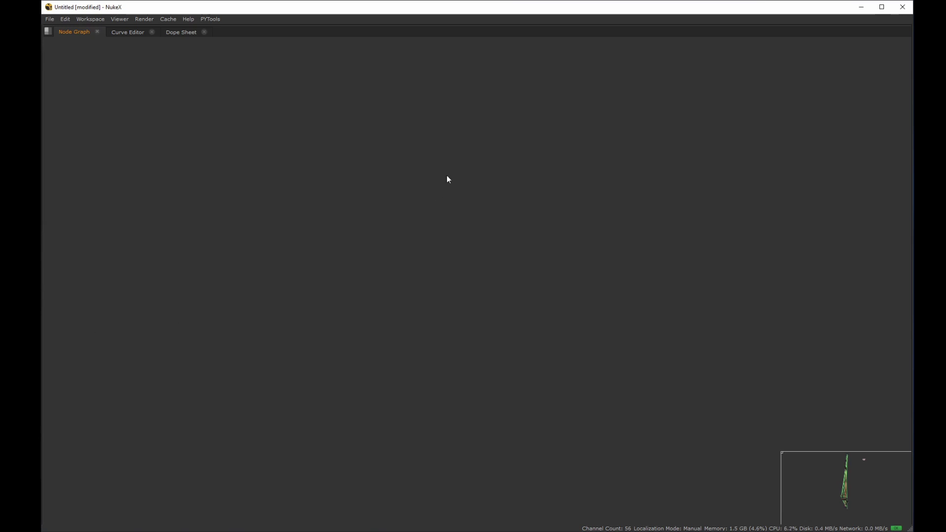
# - Lay down a vertical run of dots forming the main pipe
pyautogui.click(466, 161)
pyautogui.middleClick(474, 172)
pyautogui.moveTo(487, 161); pyautogui.dragTo(450, 196)
pyautogui.middleClick(450, 197)
pyautogui.click(382, 201)
pyautogui.middleClick(398, 170)
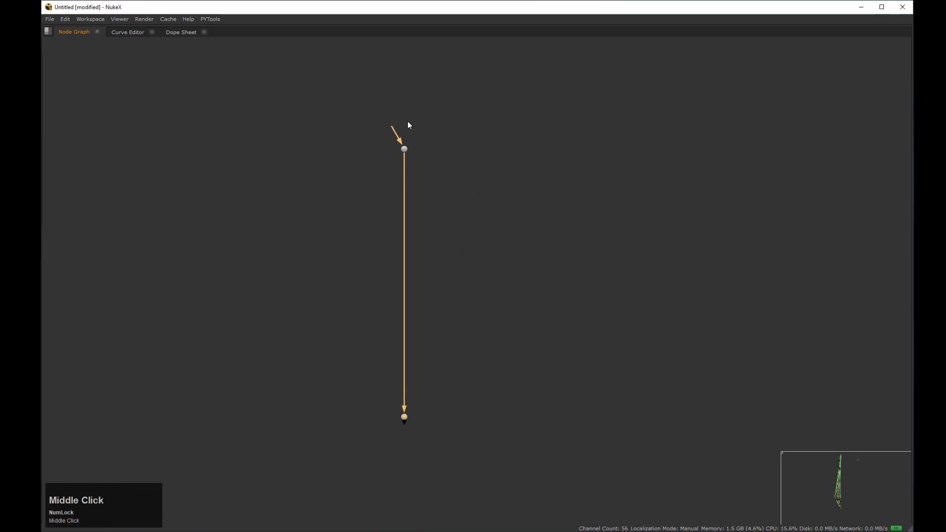
pyautogui.click(344, 172)
# - Add Shuffle11 and Grade15 on a side branch off the main pipe
pyautogui.press('Tab')
pyautogui.write('shu')
pyautogui.press('Down')
pyautogui.press('Return')
pyautogui.click(406, 209)
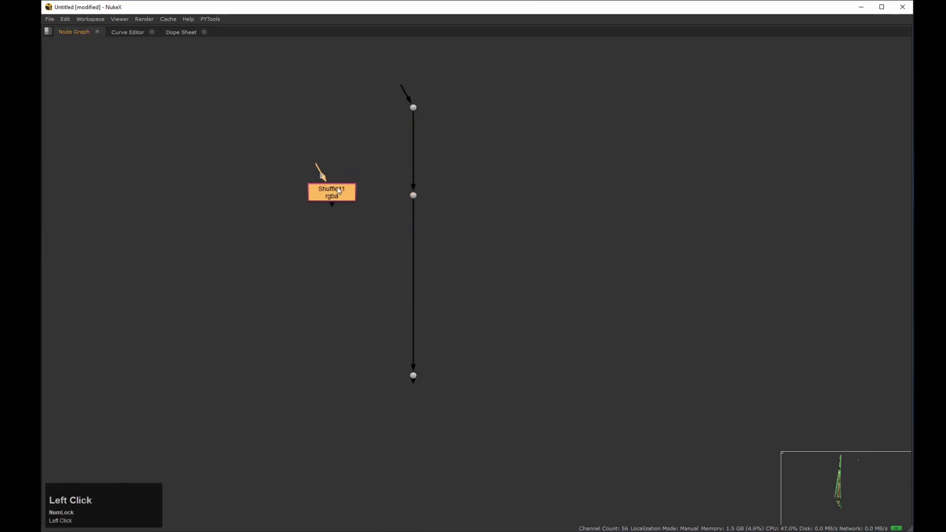
pyautogui.moveTo(404, 194); pyautogui.dragTo(335, 194)
pyautogui.moveTo(326, 198); pyautogui.dragTo(334, 179)
pyautogui.press('g')
pyautogui.moveTo(324, 279); pyautogui.dragTo(327, 276)
# - Merge the branch back over the main pipe with Merge20 (over) into its A input
pyautogui.press('m')
pyautogui.click(406, 281)
pyautogui.press('o')
pyautogui.moveTo(450, 283); pyautogui.dragTo(460, 183)
pyautogui.middleClick(469, 179)
pyautogui.click(461, 182)
pyautogui.middleClick(451, 180)
pyautogui.click(429, 206)
pyautogui.middleClick(430, 202)
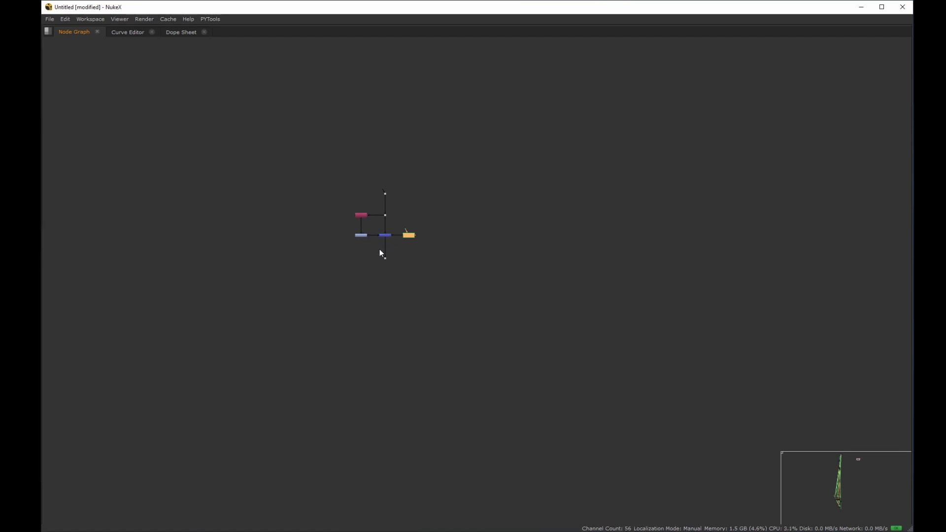
# - Plug Roto17 into Merge20's mask input and tidy the example layout
pyautogui.middleClick(376, 217)
pyautogui.click(385, 211)
pyautogui.middleClick(422, 181)
pyautogui.moveTo(432, 179); pyautogui.dragTo(382, 244)
pyautogui.middleClick(382, 244)
pyautogui.moveTo(549, 202); pyautogui.dragTo(329, 301)
pyautogui.click(361, 271)
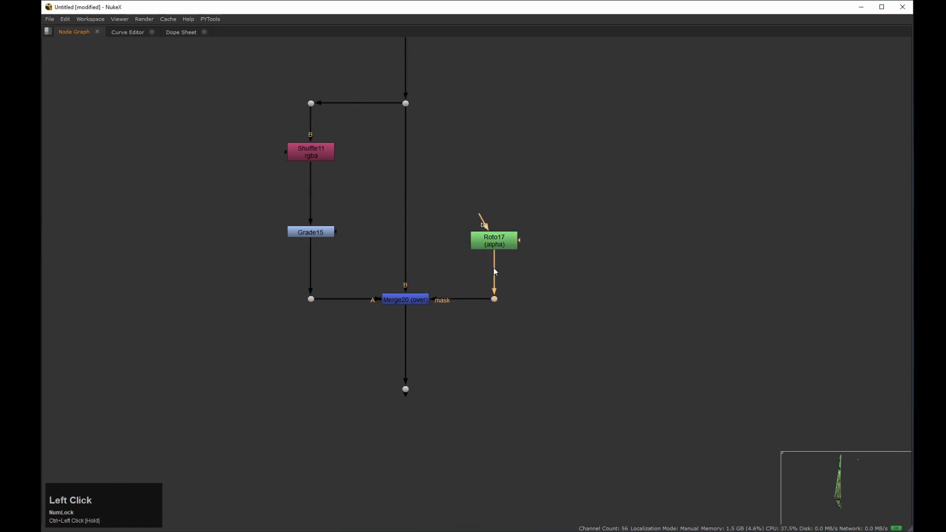
pyautogui.middleClick(336, 154)
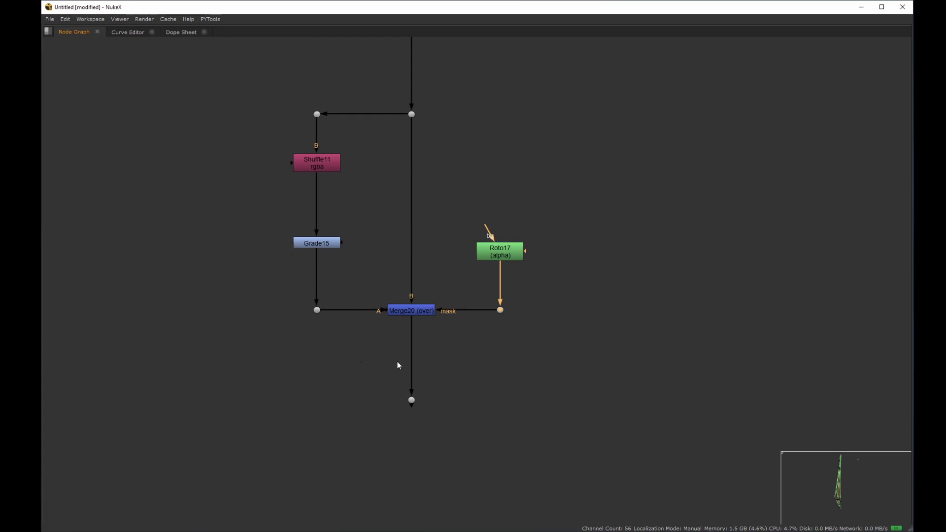
pyautogui.middleClick(422, 207)
pyautogui.click(474, 185)
pyautogui.middleClick(469, 180)
pyautogui.click(422, 203)
pyautogui.middleClick(419, 203)
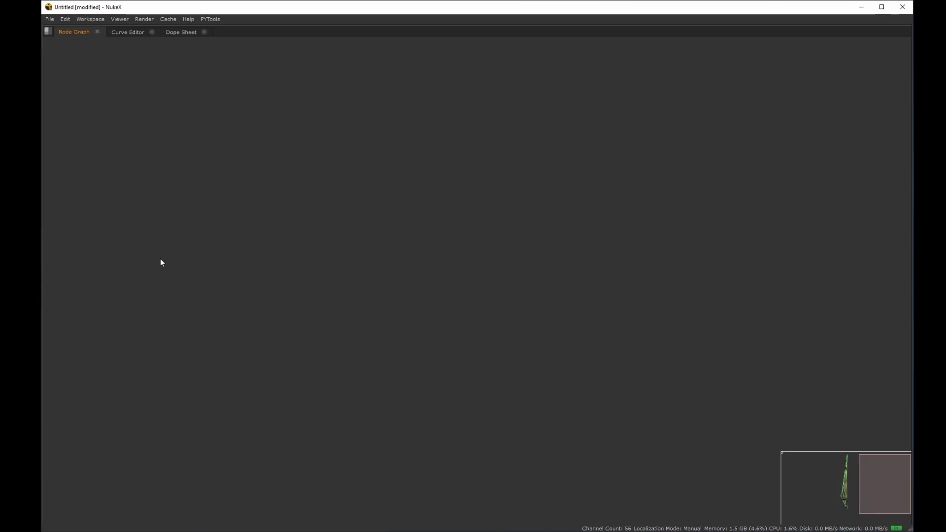
# - Frame the whole production script so its single main pipe is in view
pyautogui.middleClick(166, 236)
pyautogui.click(361, 254)
pyautogui.moveTo(217, 252); pyautogui.dragTo(422, 307)
pyautogui.press('alt+Num_Lock')
pyautogui.middleClick(422, 310)
pyautogui.press('alt+e')
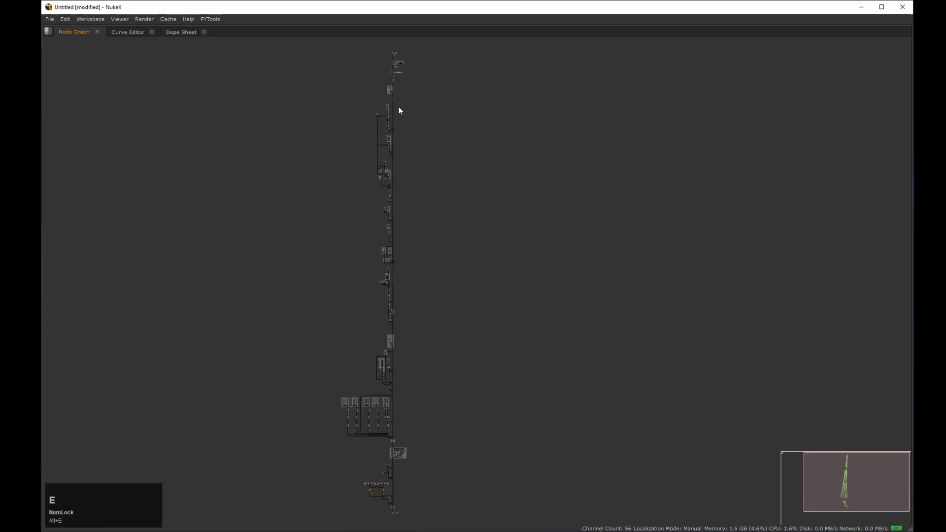
# - Zoom along the upper sections of the main pipe and their colour-coded backdrops
pyautogui.middleClick(400, 127)
pyautogui.click(363, 181)
pyautogui.middleClick(440, 199)
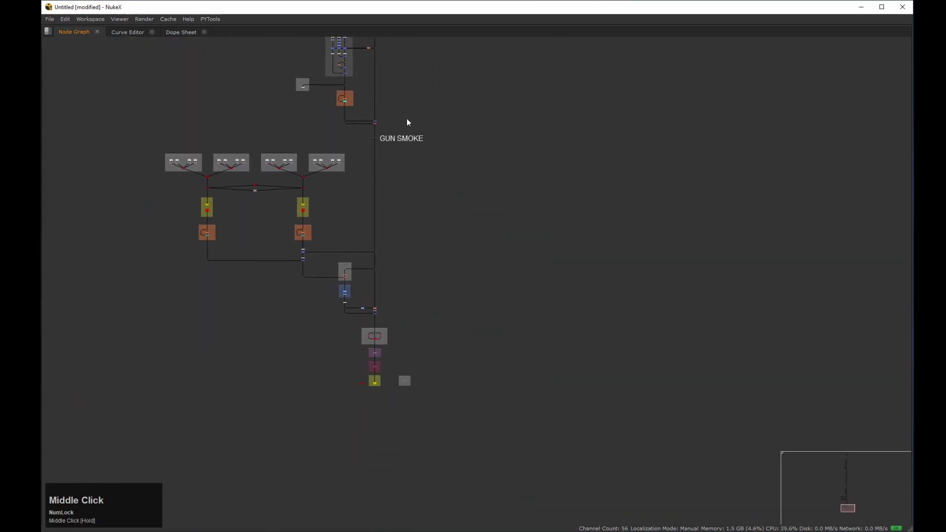
pyautogui.click(387, 222)
pyautogui.middleClick(398, 145)
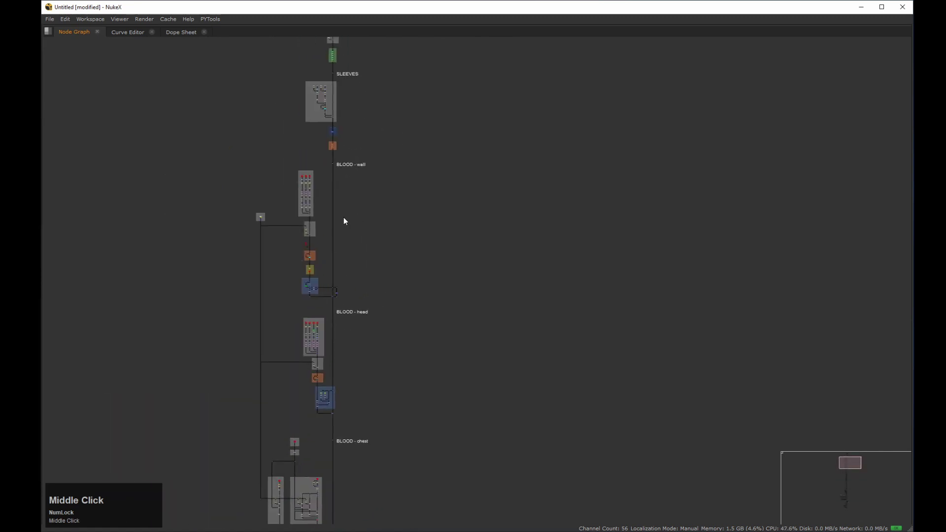
pyautogui.click(371, 273)
pyautogui.middleClick(385, 253)
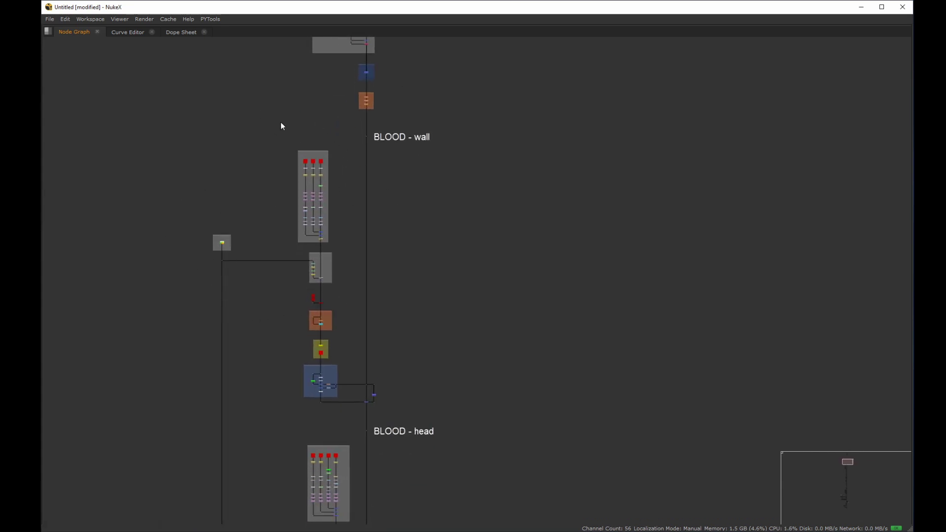
pyautogui.middleClick(351, 163)
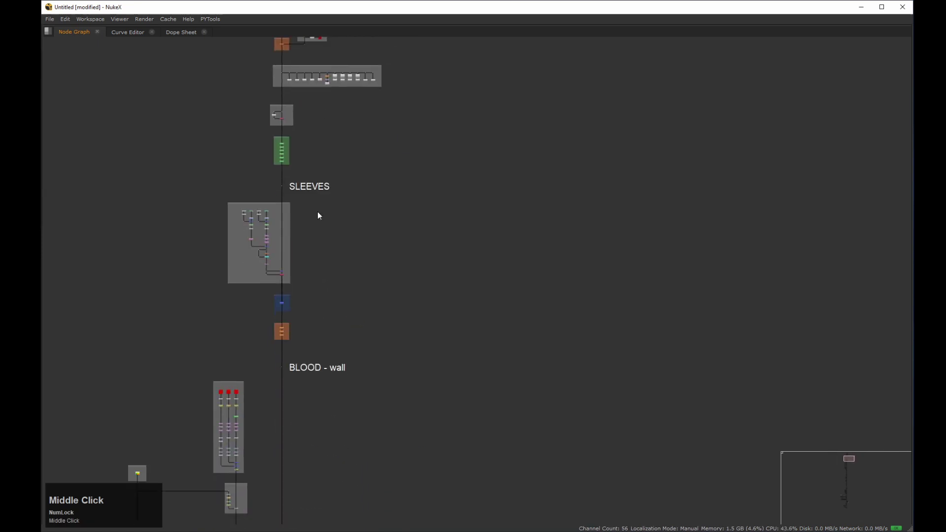
pyautogui.click(328, 181)
pyautogui.click(366, 135)
pyautogui.middleClick(470, 177)
pyautogui.middleClick(465, 168)
pyautogui.click(432, 203)
pyautogui.middleClick(440, 197)
pyautogui.click(356, 153)
pyautogui.middleClick(392, 217)
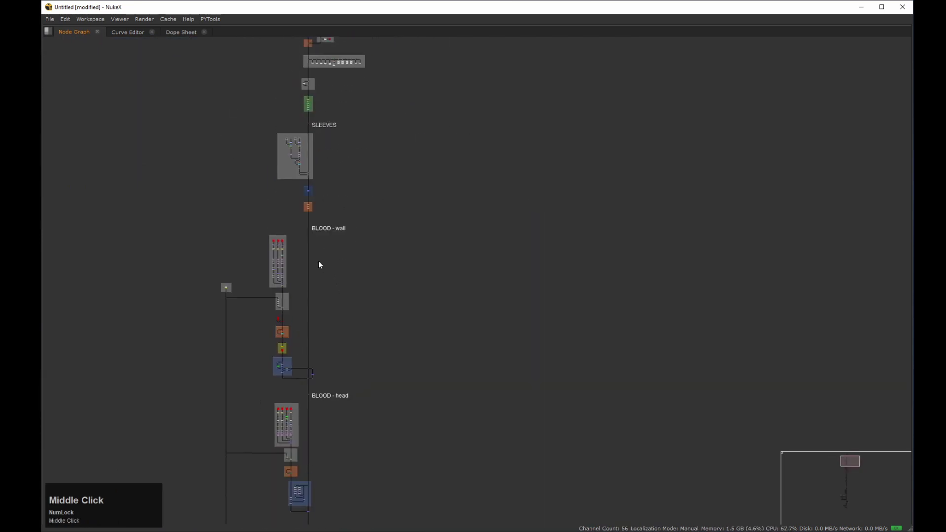
# - Pan down past RELIGHT and GUN SMOKE to the SLEEVES and BLOOD - wall, head, chest sections
pyautogui.moveTo(365, 149); pyautogui.dragTo(368, 173)
pyautogui.middleClick(367, 173)
pyautogui.click(358, 188)
pyautogui.middleClick(359, 248)
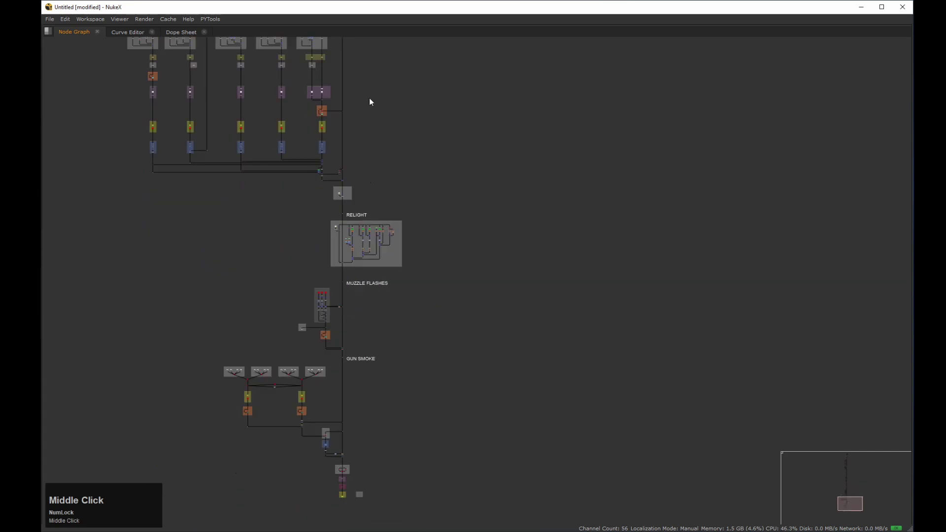
pyautogui.click(353, 225)
pyautogui.middleClick(353, 292)
pyautogui.click(290, 315)
pyautogui.middleClick(346, 235)
pyautogui.click(346, 278)
pyautogui.middleClick(350, 187)
pyautogui.click(334, 252)
pyautogui.middleClick(328, 238)
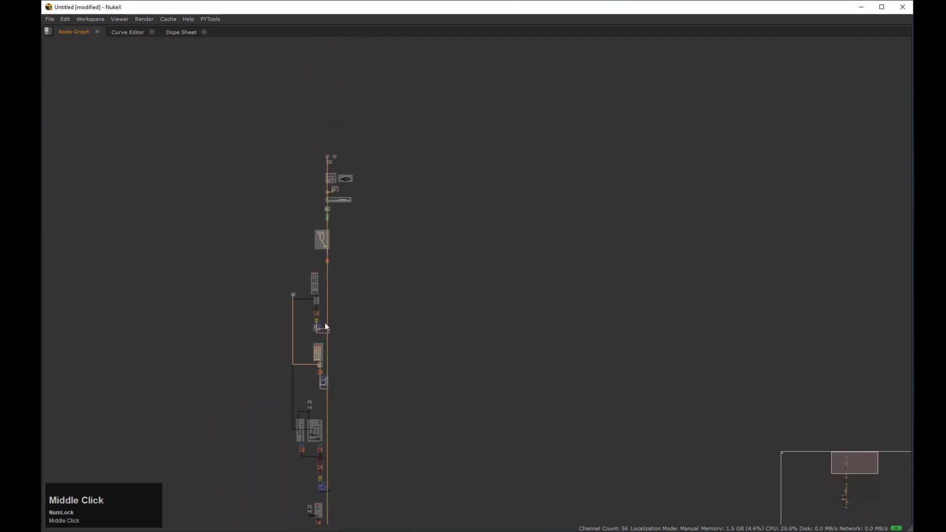
pyautogui.middleClick(301, 361)
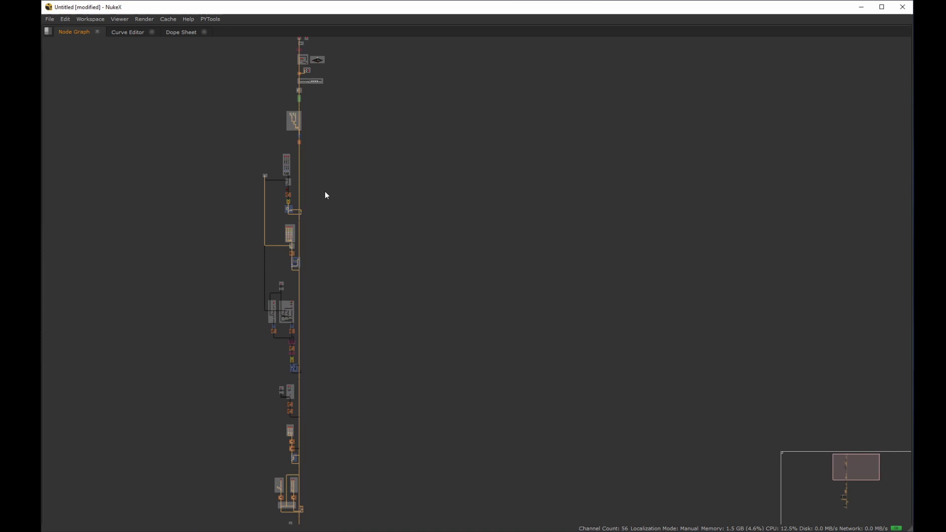
pyautogui.middleClick(292, 211)
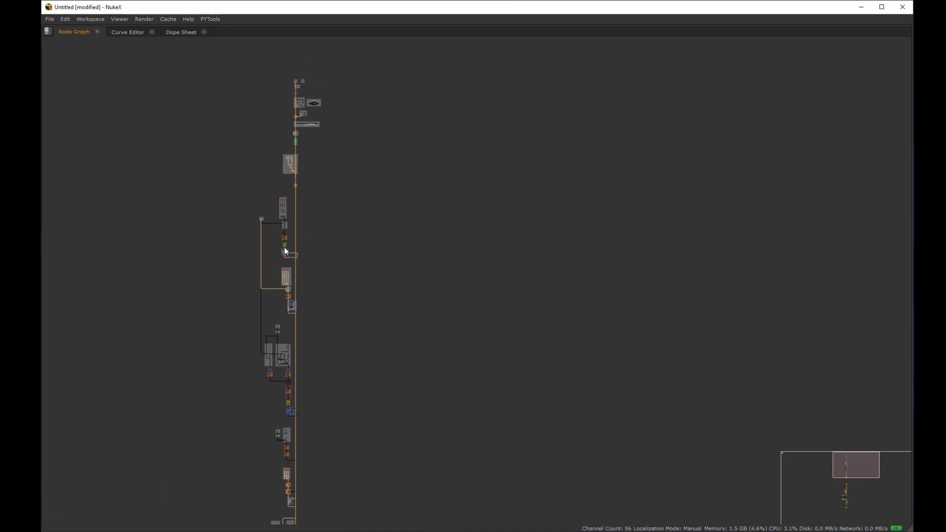
pyautogui.middleClick(281, 212)
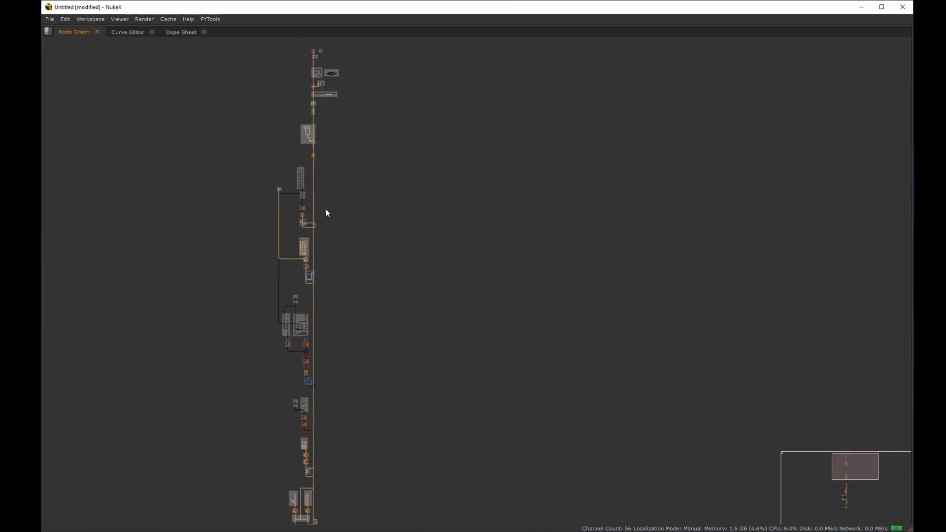
pyautogui.middleClick(327, 168)
# - Zoom into the BLOOD - head backdrops to show node colours matching the backdrop
pyautogui.click(302, 159)
pyautogui.middleClick(331, 161)
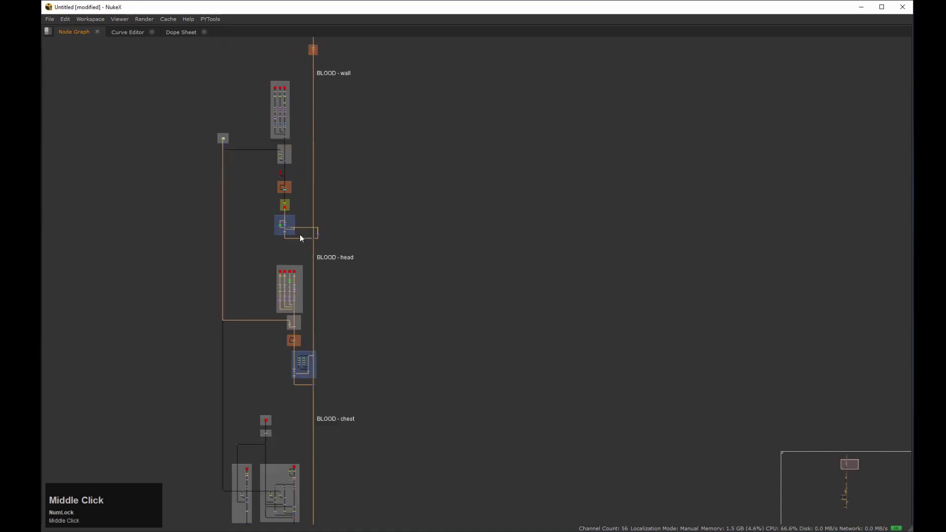
pyautogui.click(294, 205)
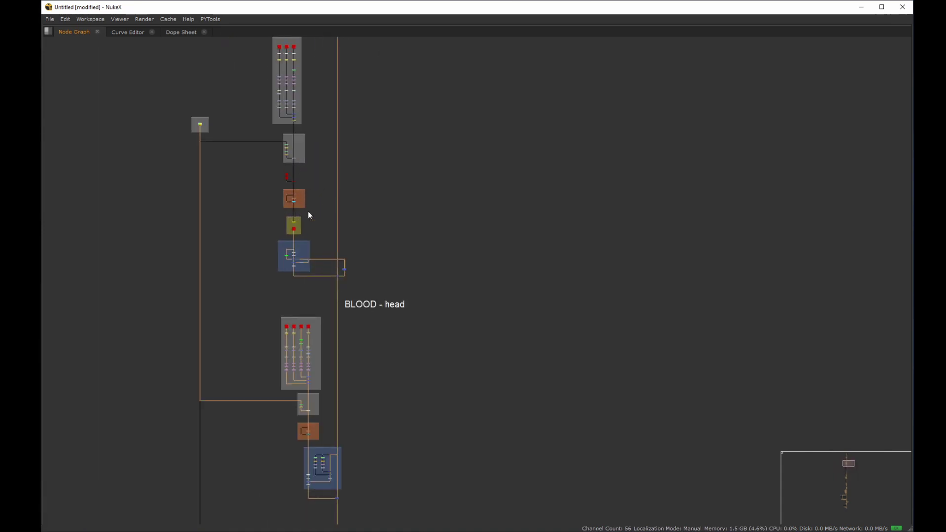
pyautogui.middleClick(298, 192)
pyautogui.click(305, 181)
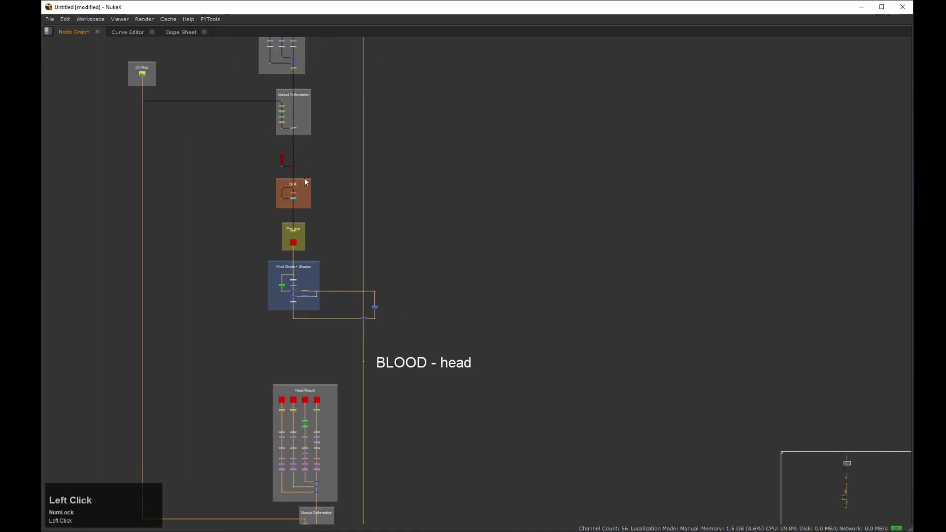
pyautogui.middleClick(327, 182)
pyautogui.click(347, 186)
pyautogui.middleClick(333, 150)
pyautogui.middleClick(315, 152)
pyautogui.middleClick(298, 117)
pyautogui.middleClick(315, 165)
pyautogui.middleClick(300, 177)
# - Back in the example, add ColorCorrect9 connected directly under Grade15
pyautogui.click(340, 200)
pyautogui.middleClick(357, 191)
pyautogui.click(363, 216)
pyautogui.press('g')
pyautogui.middleClick(359, 213)
pyautogui.click(368, 200)
pyautogui.press('c')
pyautogui.middleClick(373, 224)
# - Add a green Roto17 feeding RotoPaint11 beside the blue Grade/ColorCorrect pair
pyautogui.click(379, 213)
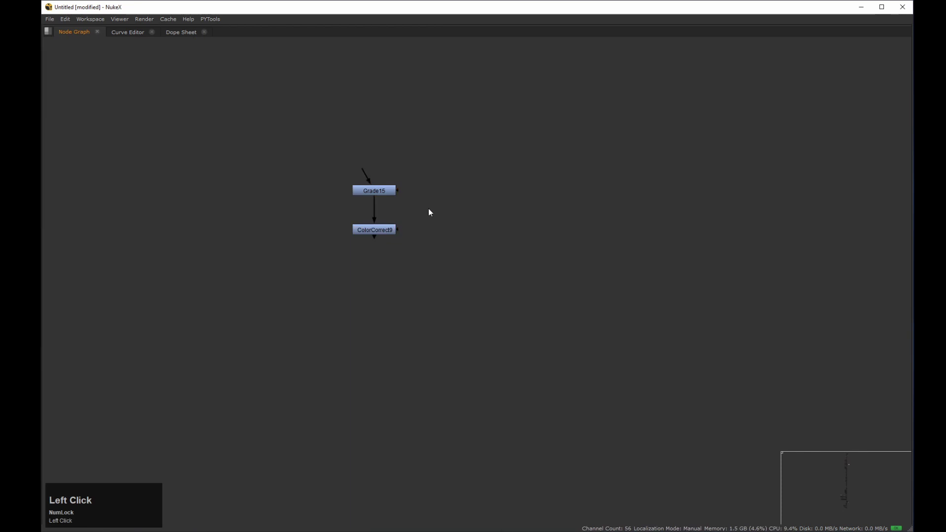
pyautogui.middleClick(391, 203)
pyautogui.click(375, 215)
pyautogui.press('o')
pyautogui.click(369, 244)
pyautogui.press('p')
pyautogui.click(374, 293)
pyautogui.middleClick(376, 227)
pyautogui.click(361, 242)
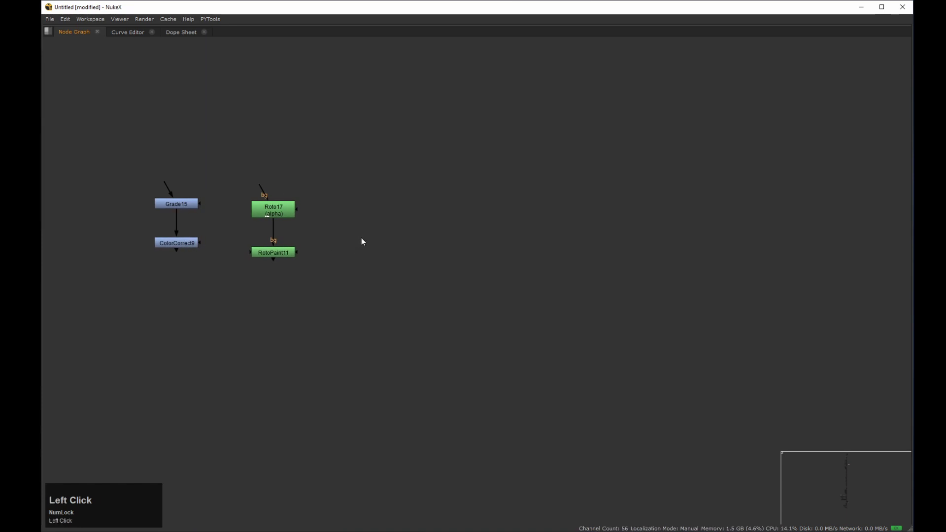
# - Add an orange Blur5 node in empty space beside the other pairs
pyautogui.click(373, 231)
pyautogui.press('b')
pyautogui.click(373, 276)
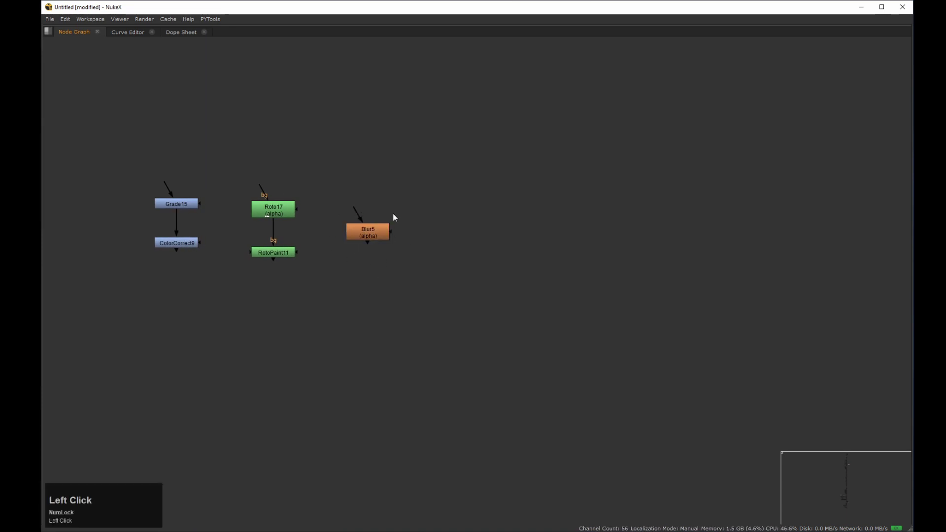
pyautogui.middleClick(413, 212)
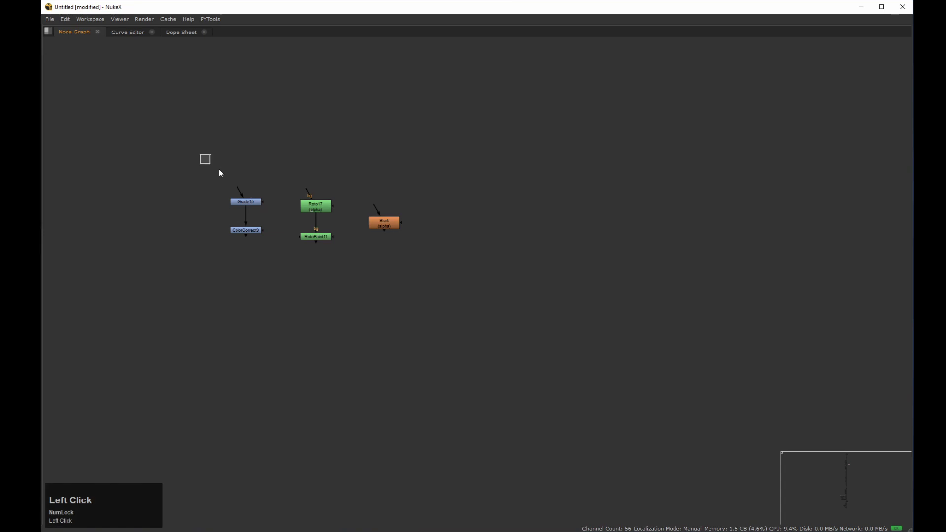
# - Pan down the main script's single pipe past the labelled dots from BLOOD - head to GUN SMOKE
pyautogui.middleClick(374, 193)
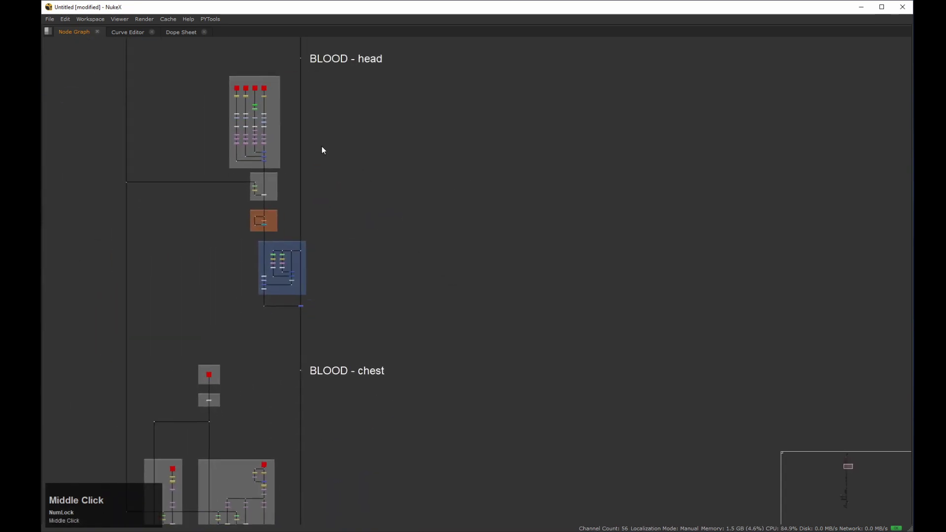
pyautogui.click(368, 147)
pyautogui.moveTo(350, 168); pyautogui.dragTo(309, 189)
pyautogui.middleClick(351, 163)
pyautogui.click(332, 170)
pyautogui.middleClick(356, 169)
pyautogui.middleClick(347, 170)
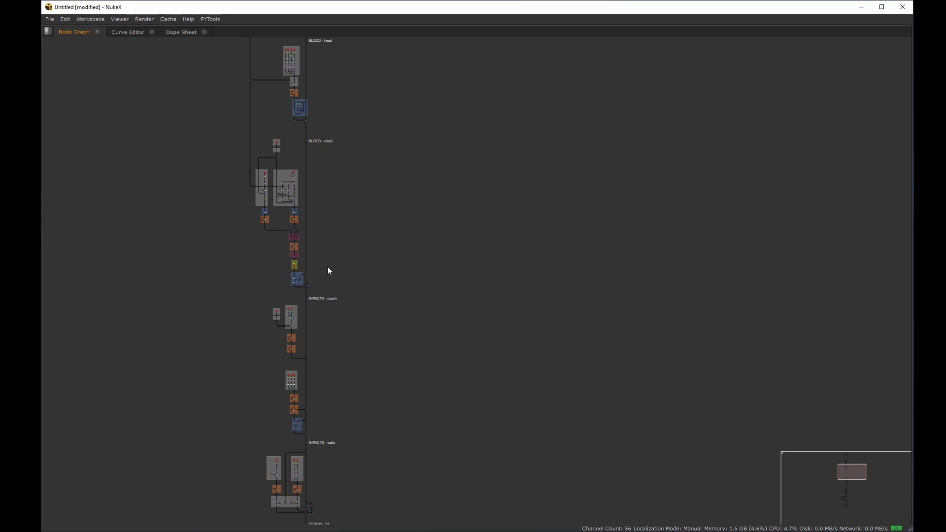
pyautogui.middleClick(310, 317)
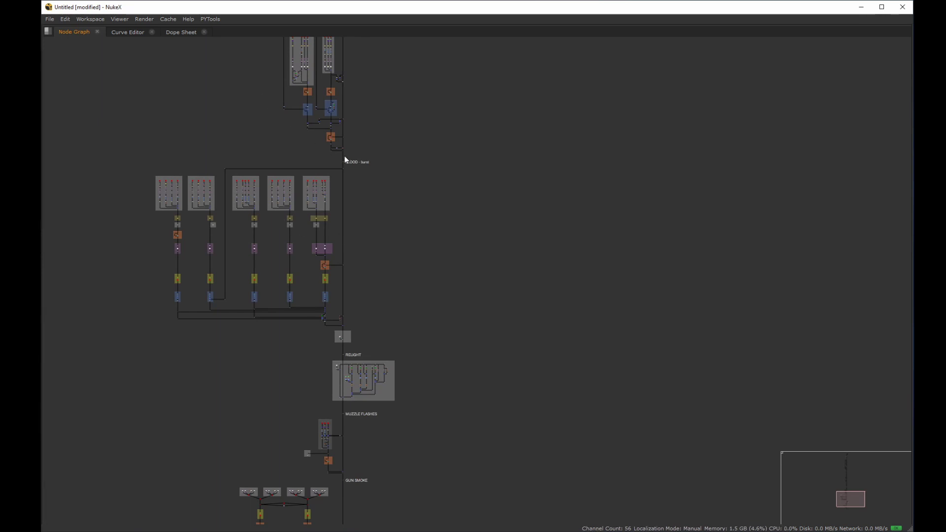
# - Inspect the BLOOD - burst dot's label in its Properties, then dismiss them
pyautogui.middleClick(333, 159)
pyautogui.click(319, 153)
pyautogui.middleClick(347, 162)
pyautogui.click(312, 166)
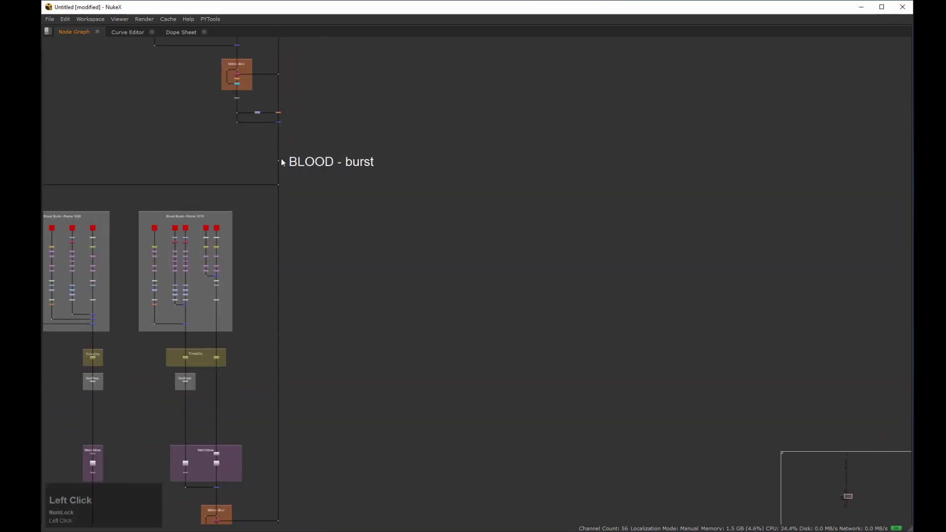
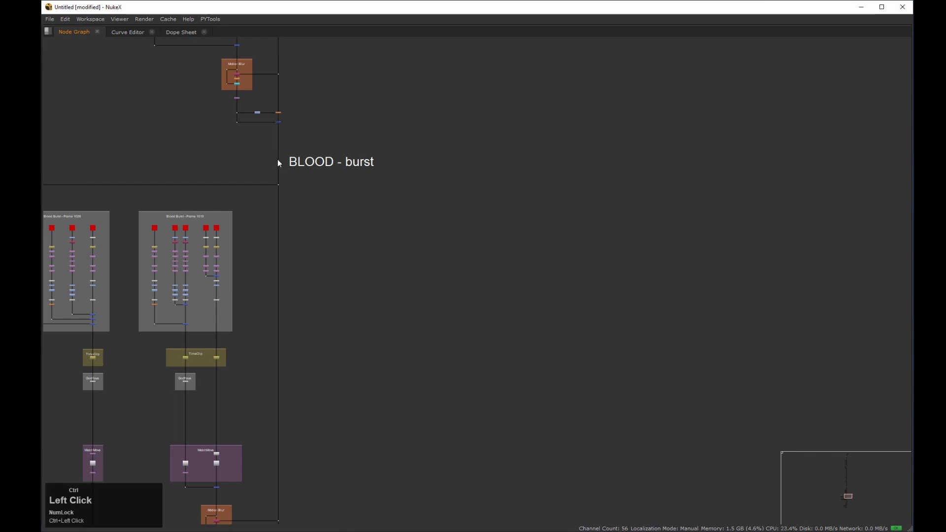
pyautogui.click(350, 126)
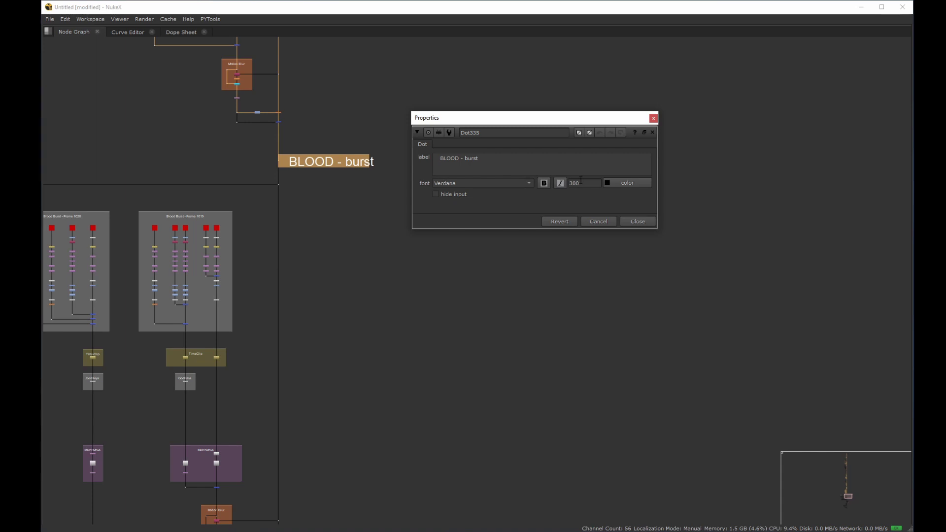
pyautogui.click(653, 122)
# - Follow the main pipe down past GUN SMOKE and zoom out to the whole script
pyautogui.middleClick(358, 187)
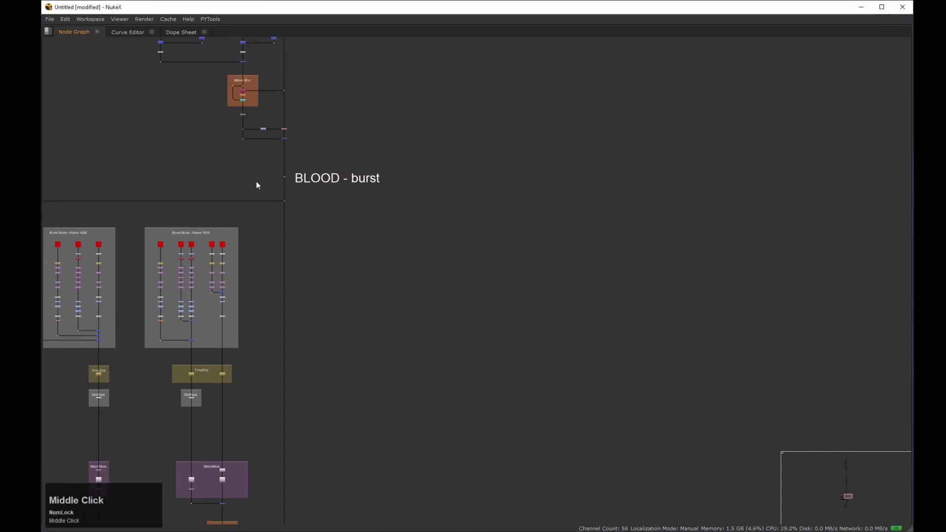
pyautogui.click(434, 159)
pyautogui.middleClick(397, 164)
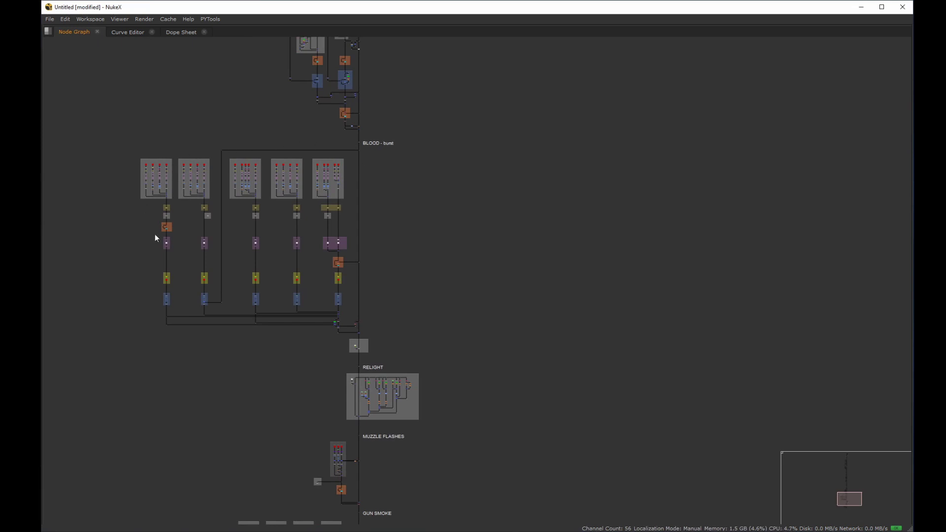
pyautogui.middleClick(380, 267)
pyautogui.click(339, 226)
pyautogui.middleClick(360, 272)
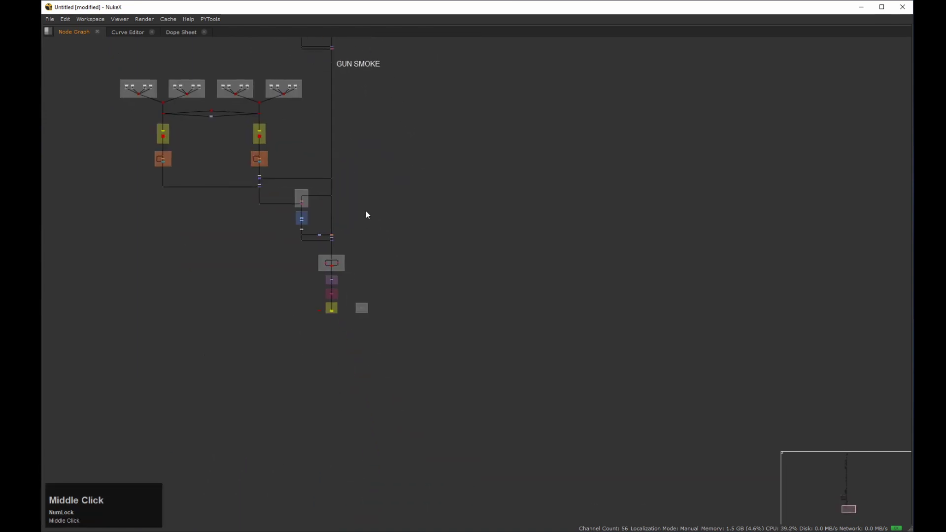
pyautogui.click(365, 191)
pyautogui.middleClick(374, 149)
pyautogui.click(349, 201)
pyautogui.middleClick(344, 177)
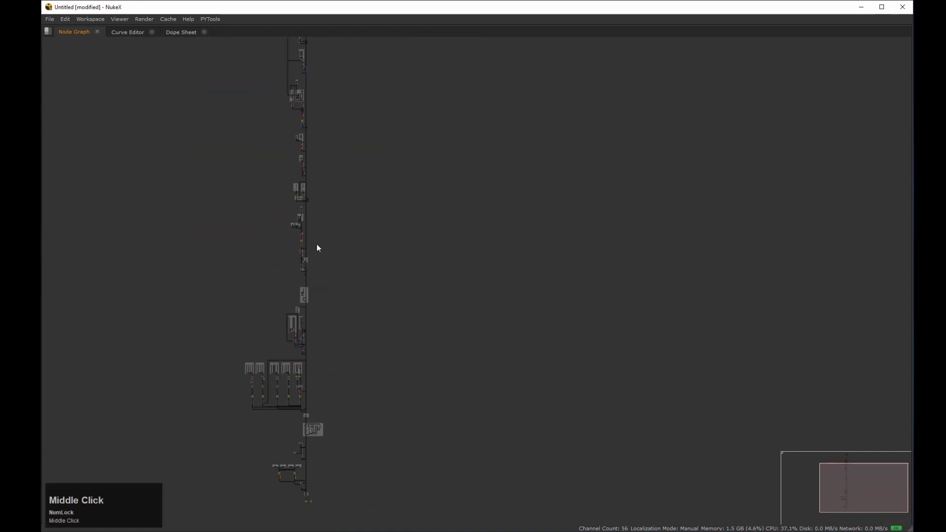
# - Pan the Node Graph to a blank area clear of the production script
pyautogui.click(310, 181)
pyautogui.middleClick(316, 200)
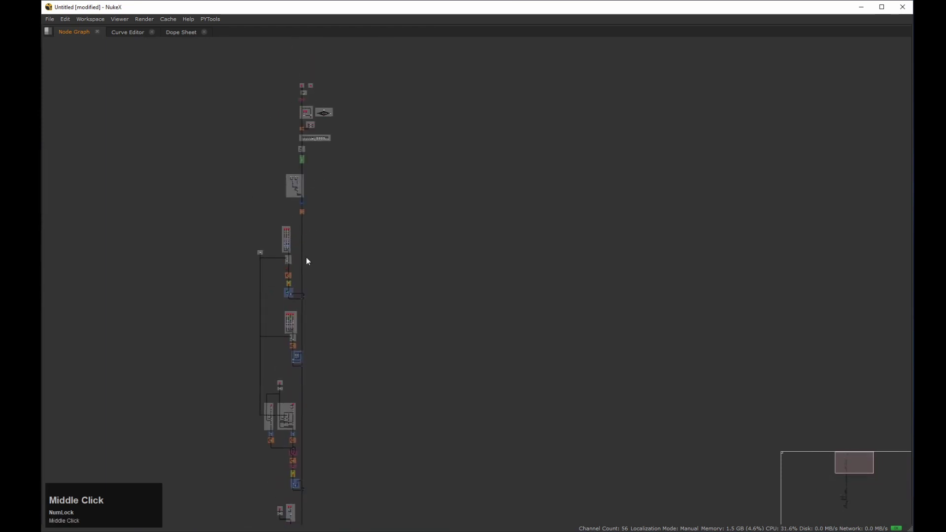
pyautogui.click(314, 212)
pyautogui.middleClick(327, 201)
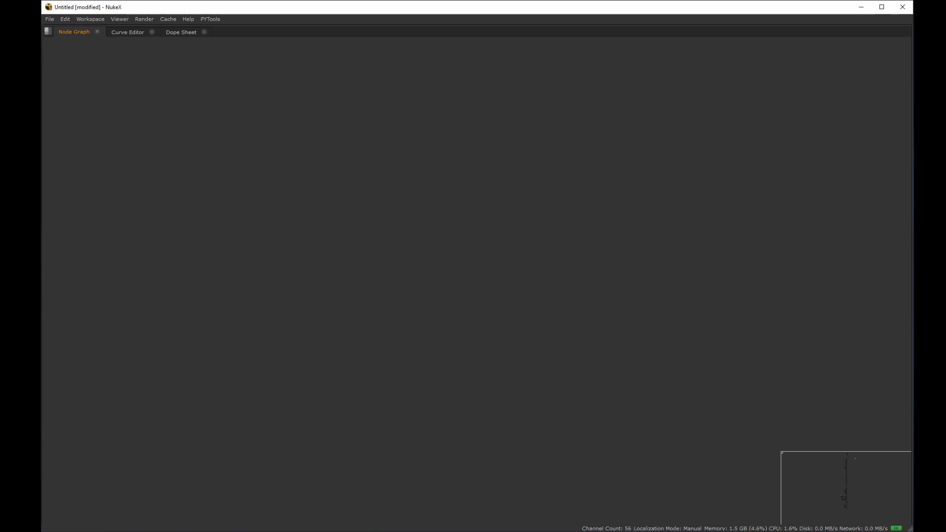
pyautogui.click(382, 174)
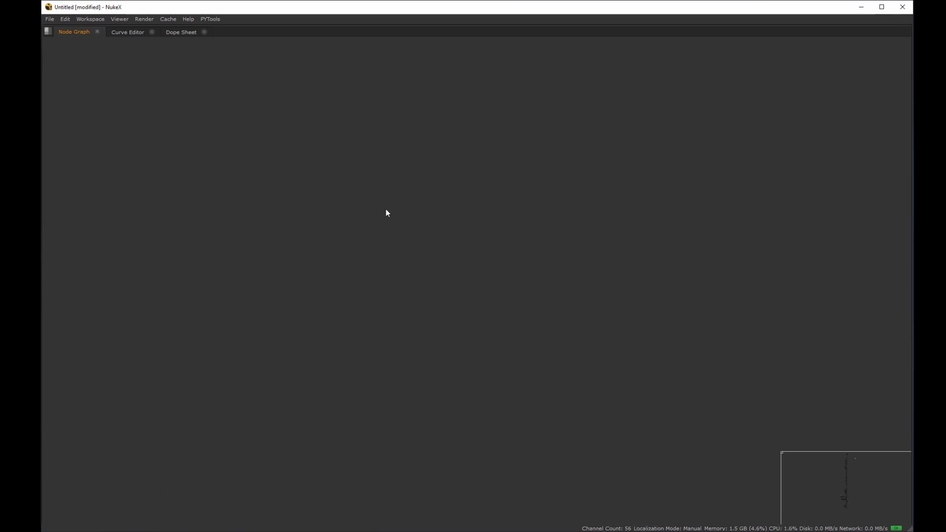
# - Create a chain of three Grade nodes and select all of them
pyautogui.click(385, 190)
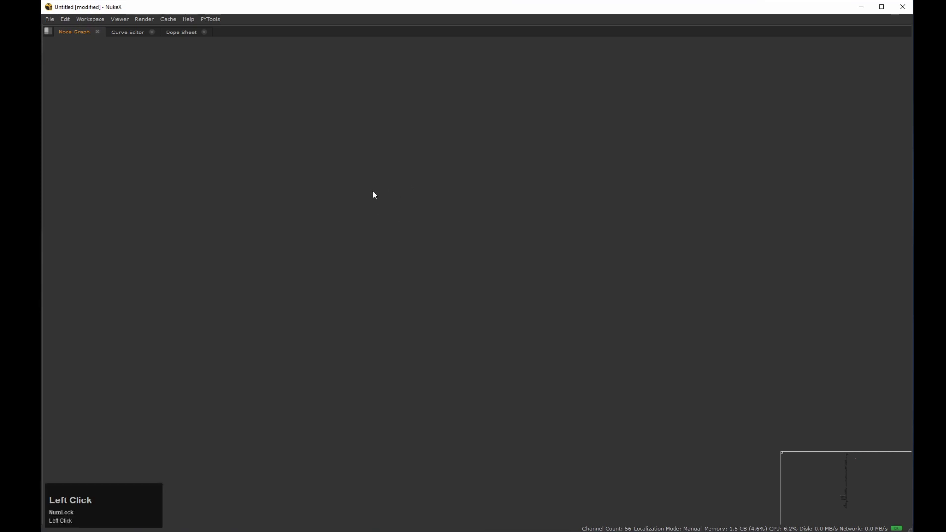
pyautogui.press('g')
pyautogui.press('g')
pyautogui.press('g')
pyautogui.middleClick(393, 251)
pyautogui.moveTo(281, 102); pyautogui.dragTo(522, 345)
# - Add a Backdrop node around the selected Grades and enlarge it
pyautogui.press('Tab')
pyautogui.write('bakc')
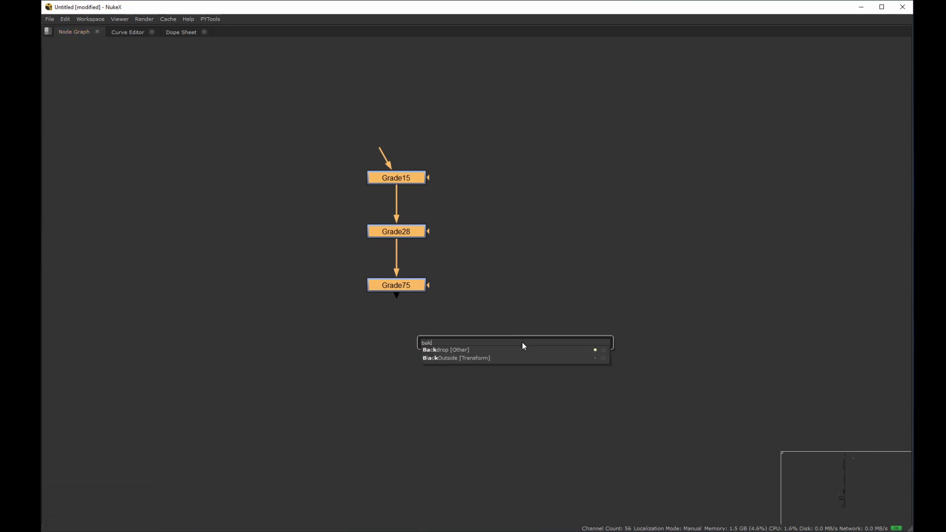
pyautogui.write('ck')
pyautogui.press('Down')
pyautogui.press('Return')
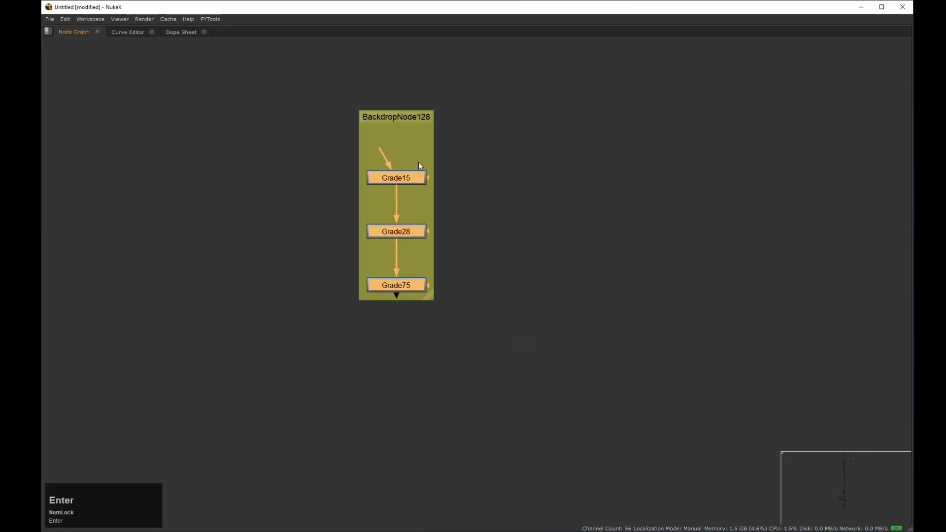
pyautogui.click(516, 196)
pyautogui.click(515, 232)
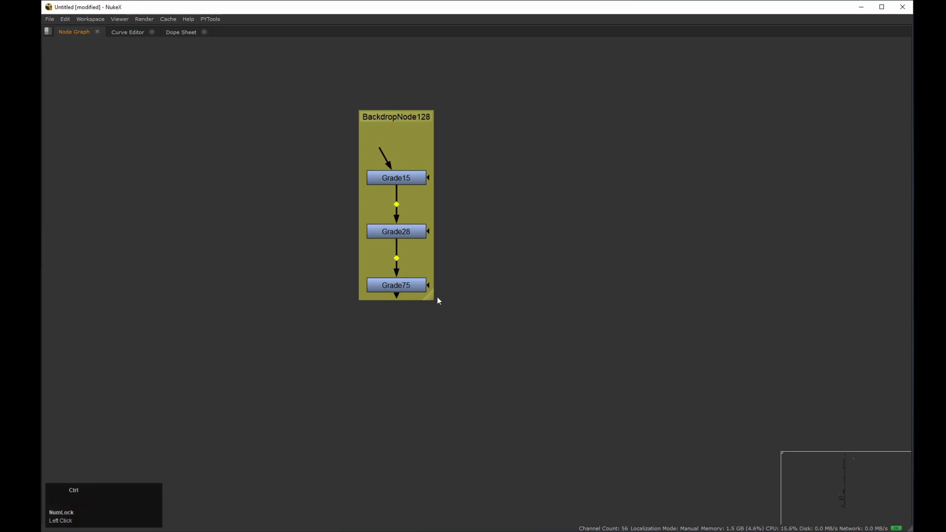
# - Bring up the backdrop's tile colour picker to choose a blue matching the Grades
pyautogui.click(465, 120)
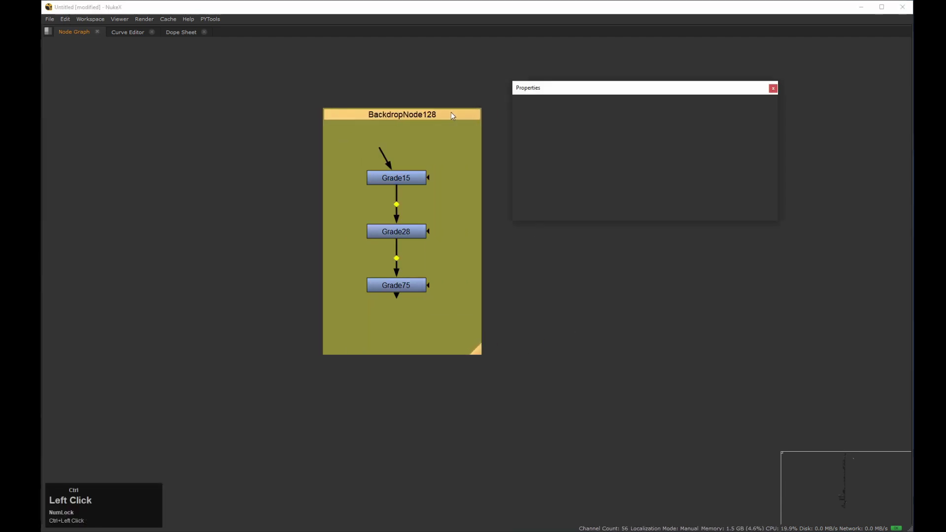
pyautogui.click(590, 97)
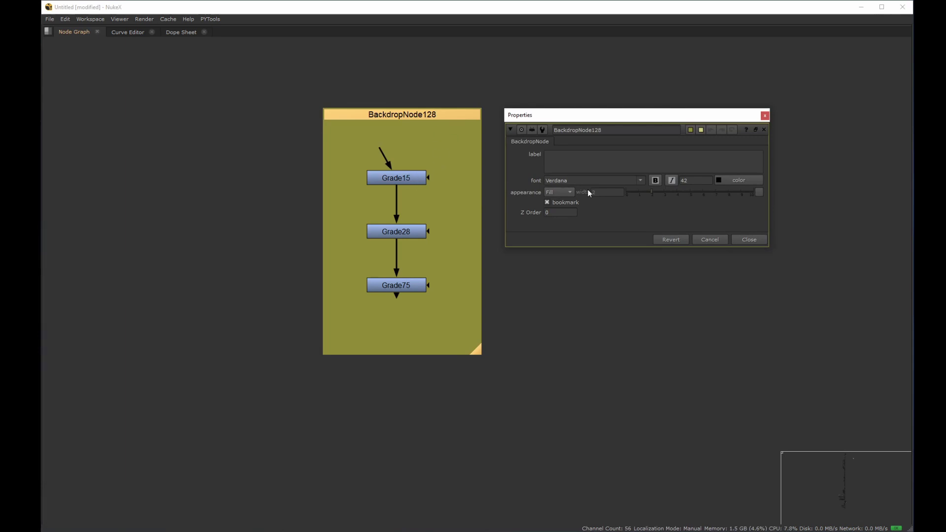
pyautogui.click(694, 131)
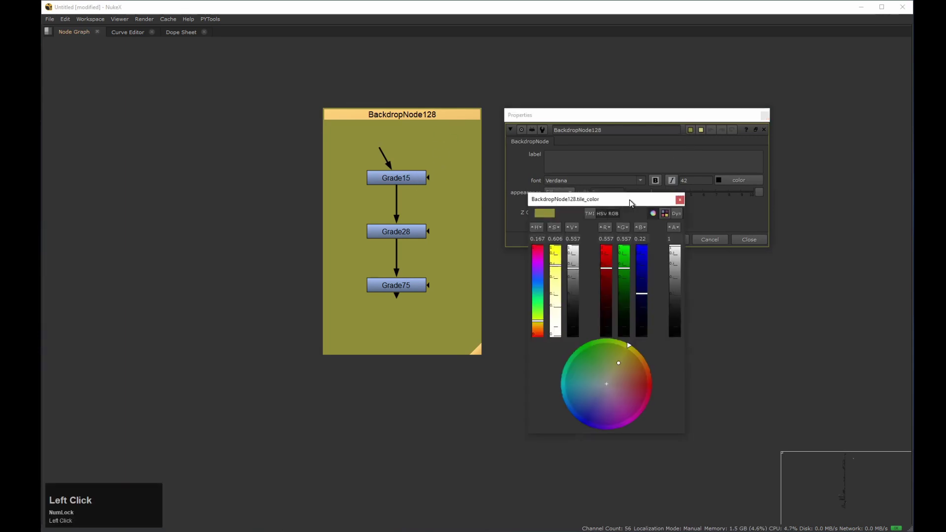